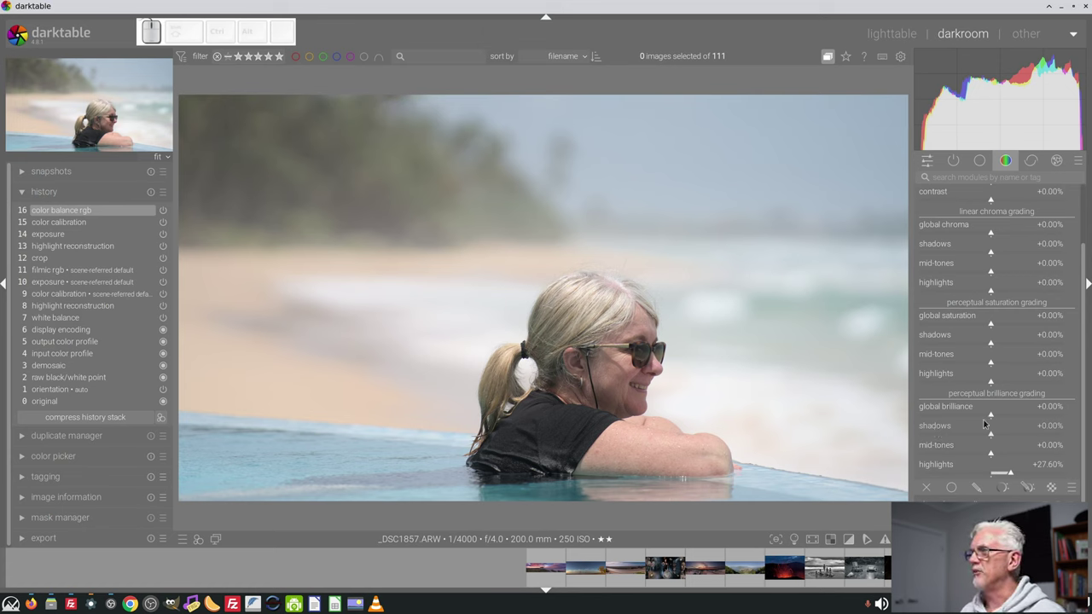
- Drag shadows brilliance to -33% and raise linear chroma for shadows, mid-tones and highlights
{"action": "left_click_drag", "start_coordinate": [990, 433], "coordinate": [969, 434]}
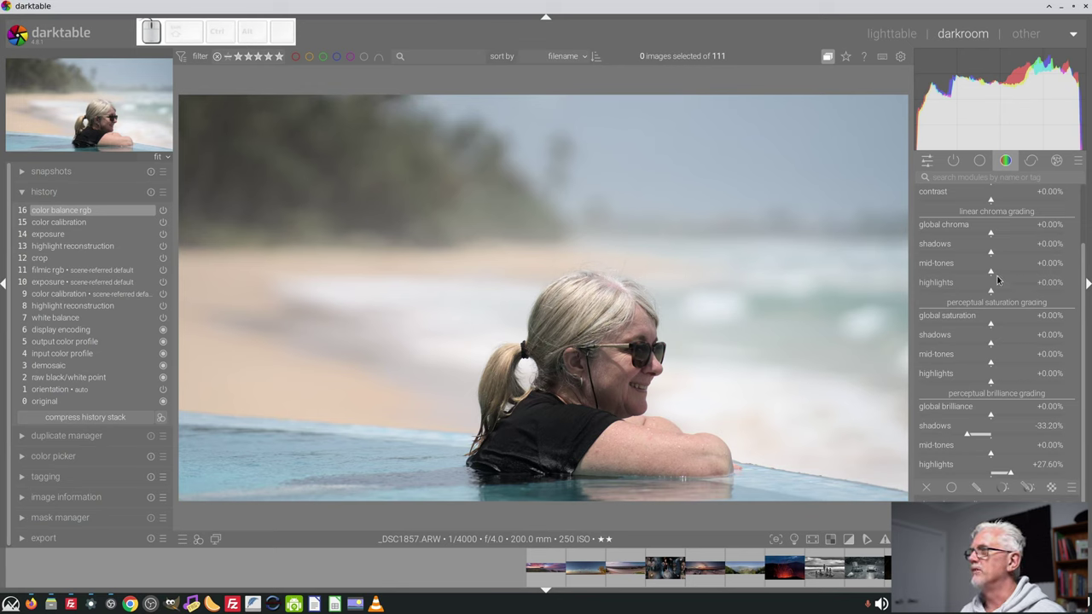
{"action": "left_click_drag", "start_coordinate": [1001, 271], "coordinate": [1004, 255]}
{"action": "left_click_drag", "start_coordinate": [993, 291], "coordinate": [1001, 294]}
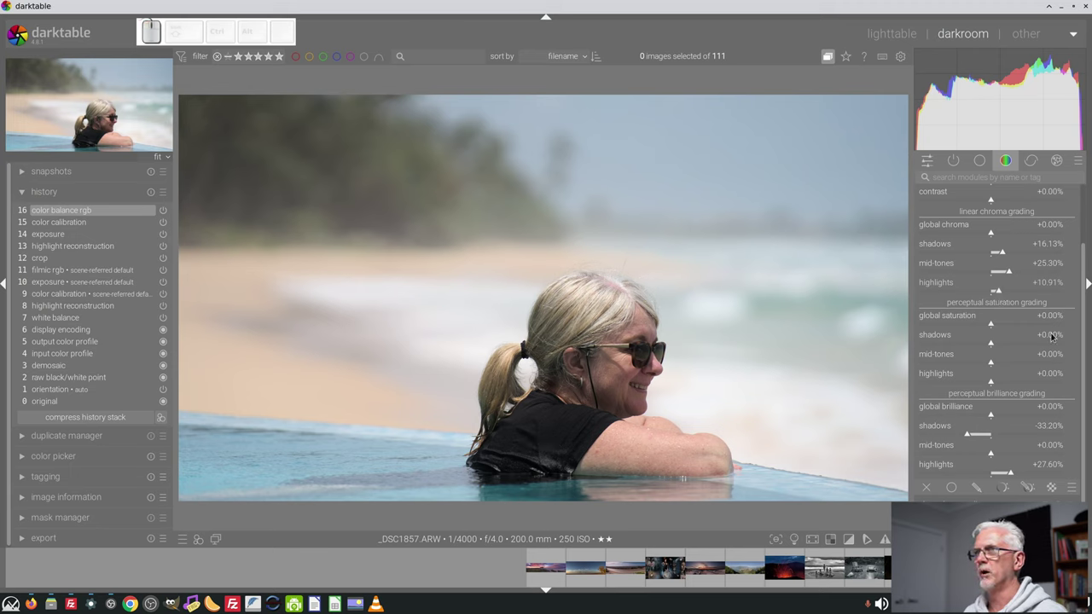
{"action": "left_click_drag", "start_coordinate": [1085, 267], "coordinate": [1001, 212]}
{"action": "left_click", "coordinate": [1000, 212]}
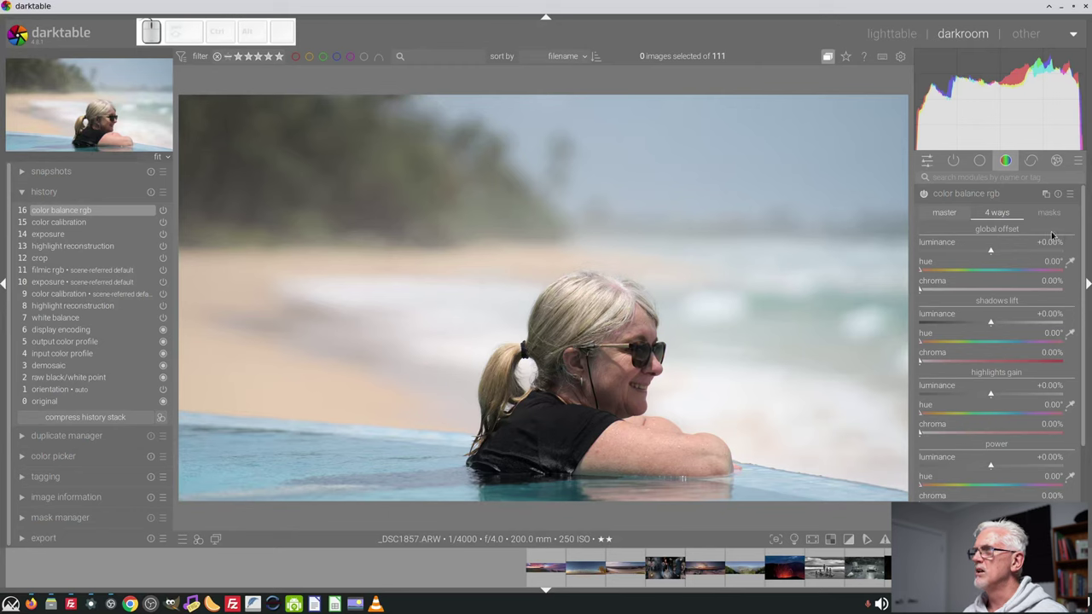
- Find contrast equalizer via 'eq' search, apply the 'my sharpening' preset and adjust its luma curve
{"action": "left_click", "coordinate": [949, 215]}
{"action": "left_click", "coordinate": [954, 199]}
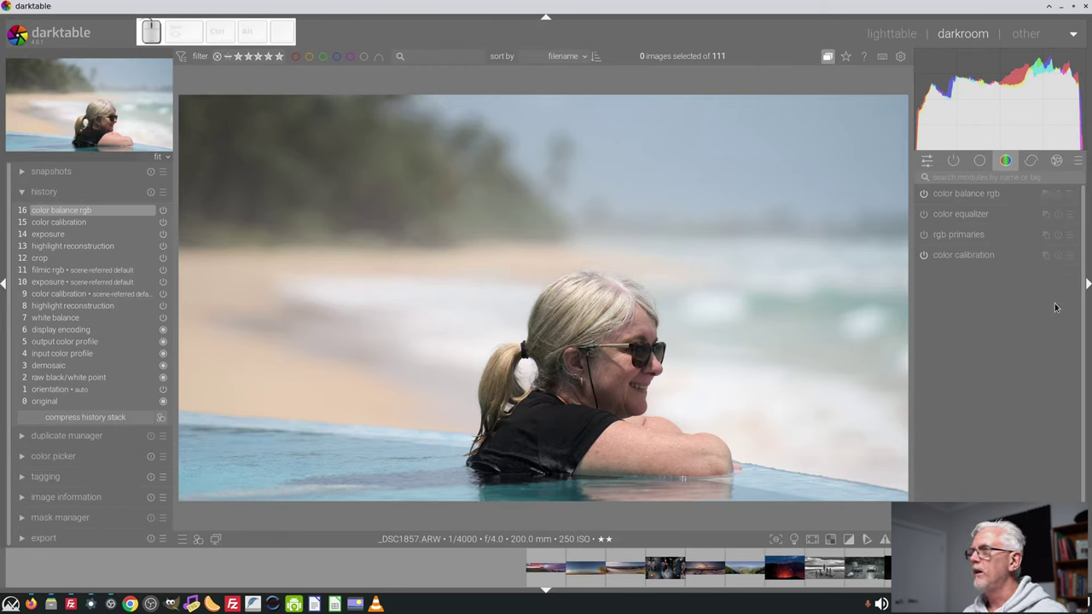
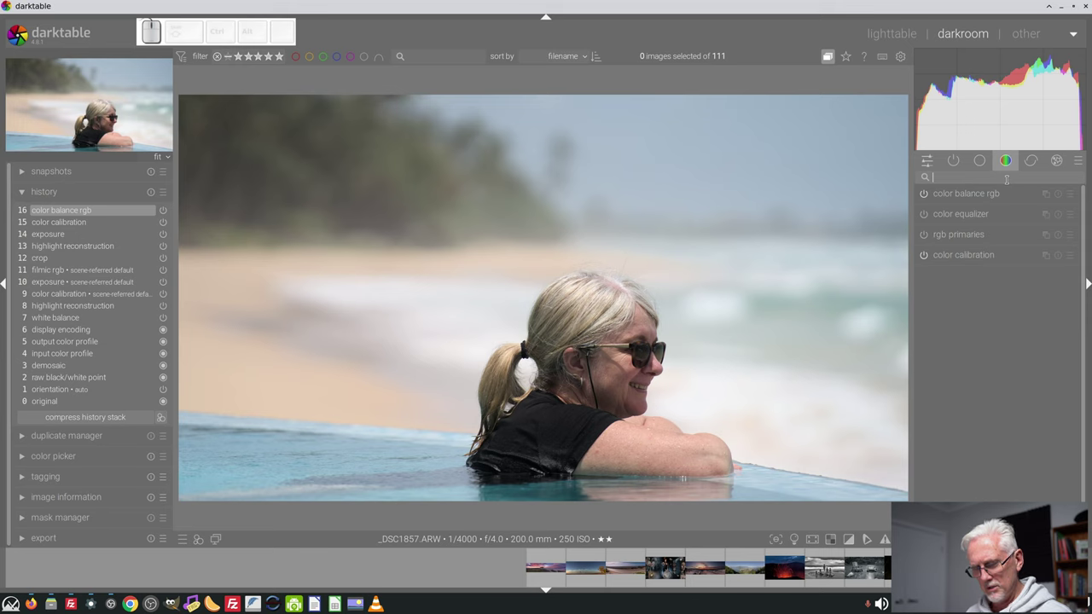
{"action": "left_click", "coordinate": [978, 214]}
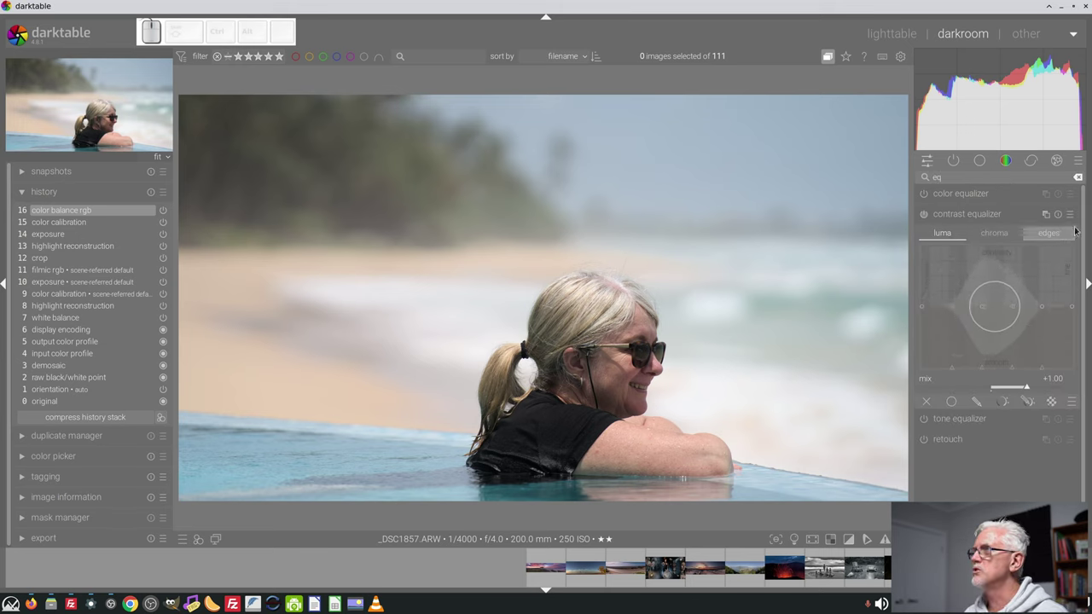
{"action": "left_click", "coordinate": [1071, 214]}
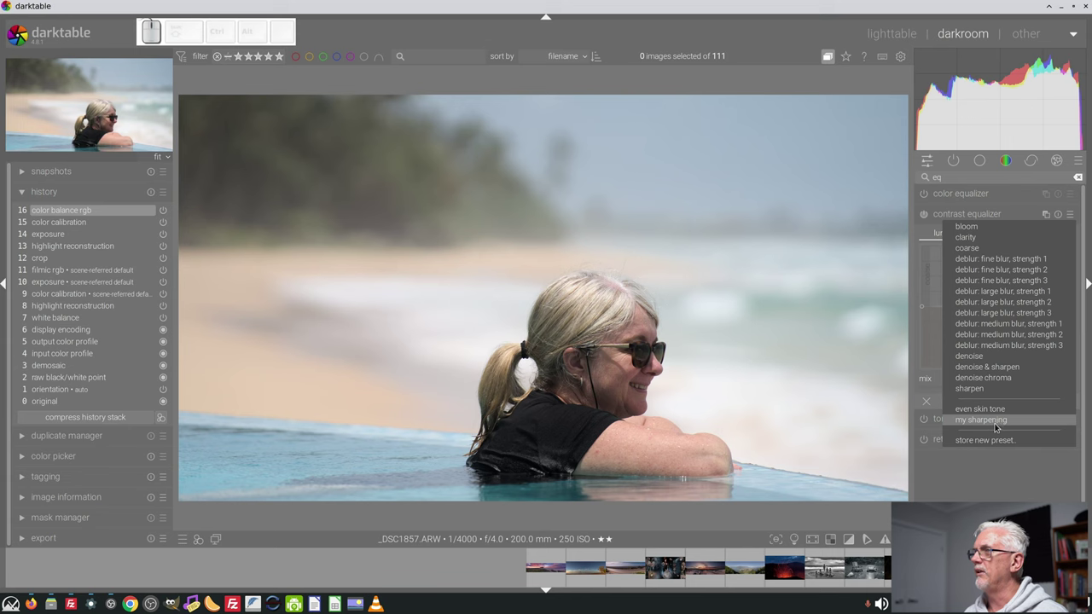
{"action": "left_click", "coordinate": [997, 423]}
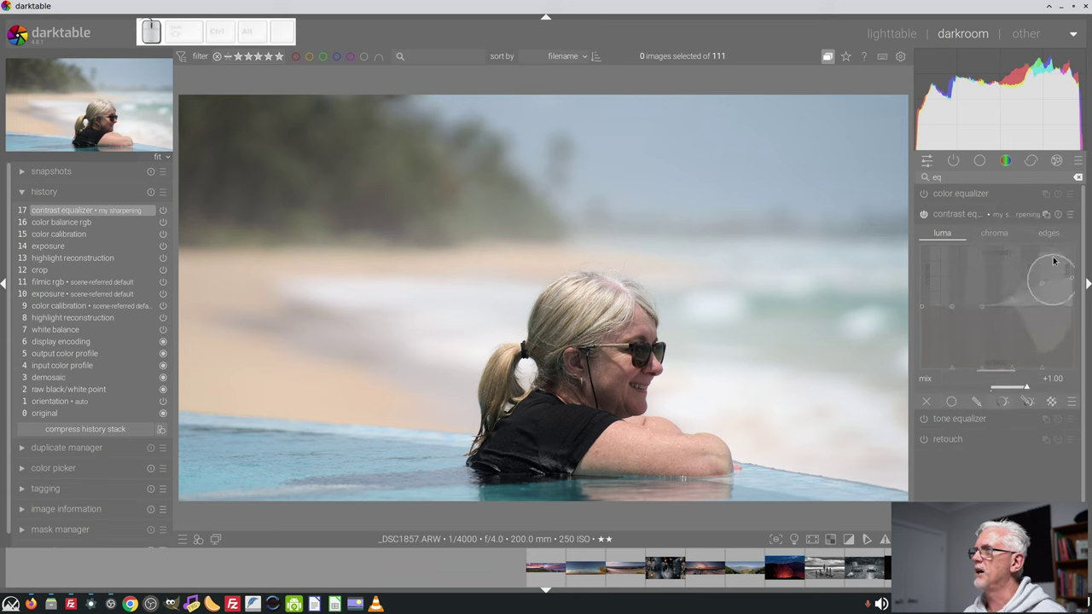
{"action": "left_click", "coordinate": [1044, 286]}
{"action": "left_click", "coordinate": [1016, 296]}
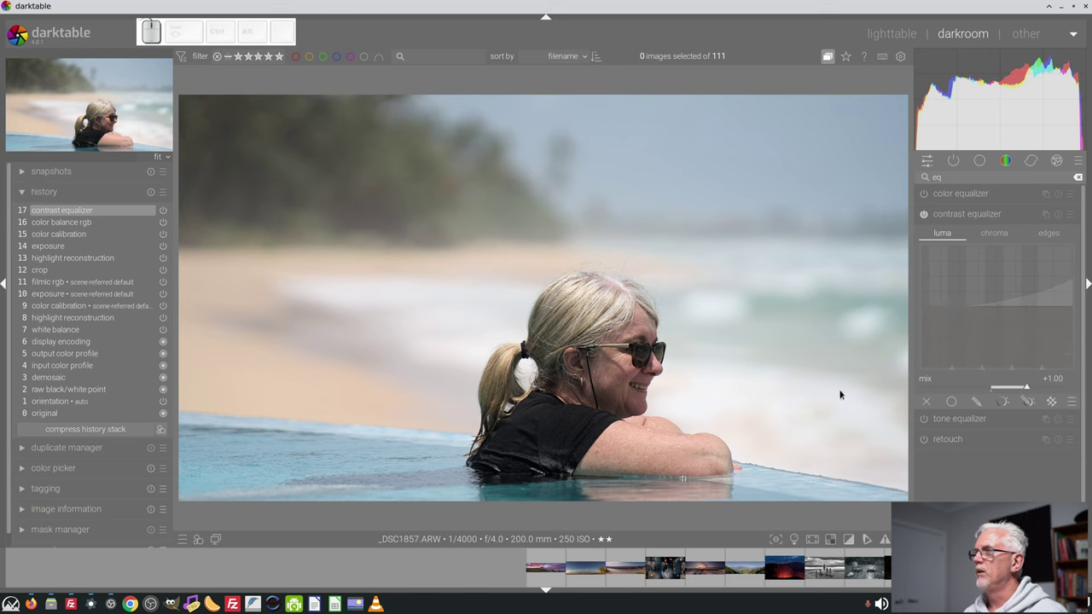
- Compare sharpening on the face at 100% by toggling the module, then collapse it at fit zoom
{"action": "scroll", "scroll_direction": "up", "scroll_amount": 3}
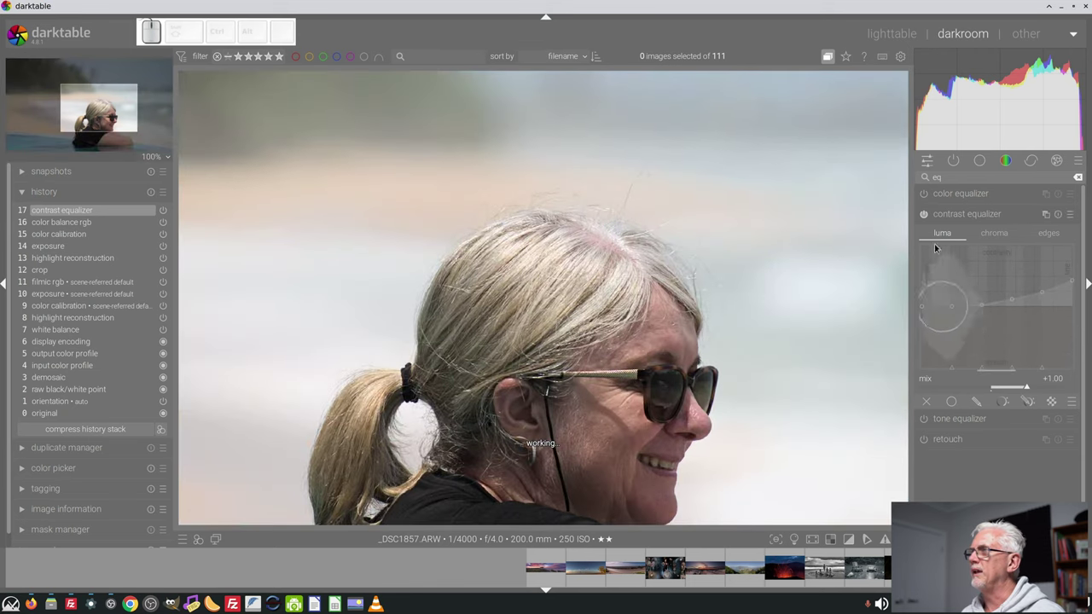
{"action": "left_click", "coordinate": [924, 217]}
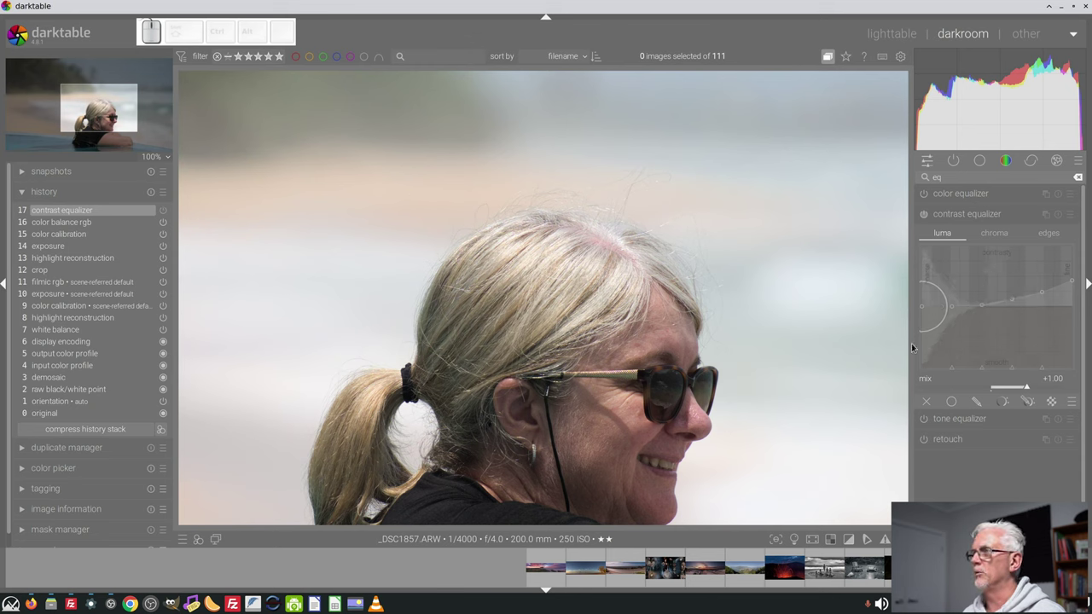
{"action": "left_click", "coordinate": [927, 216]}
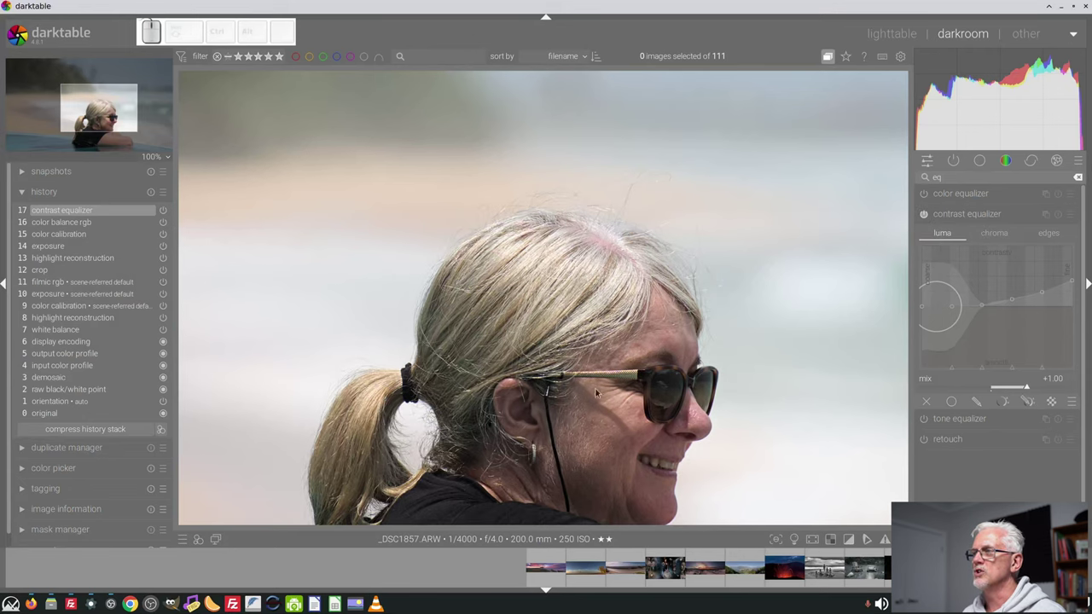
{"action": "left_click", "coordinate": [995, 211]}
{"action": "scroll", "scroll_direction": "down", "scroll_amount": 3}
{"action": "scroll", "scroll_direction": "down", "scroll_amount": 3}
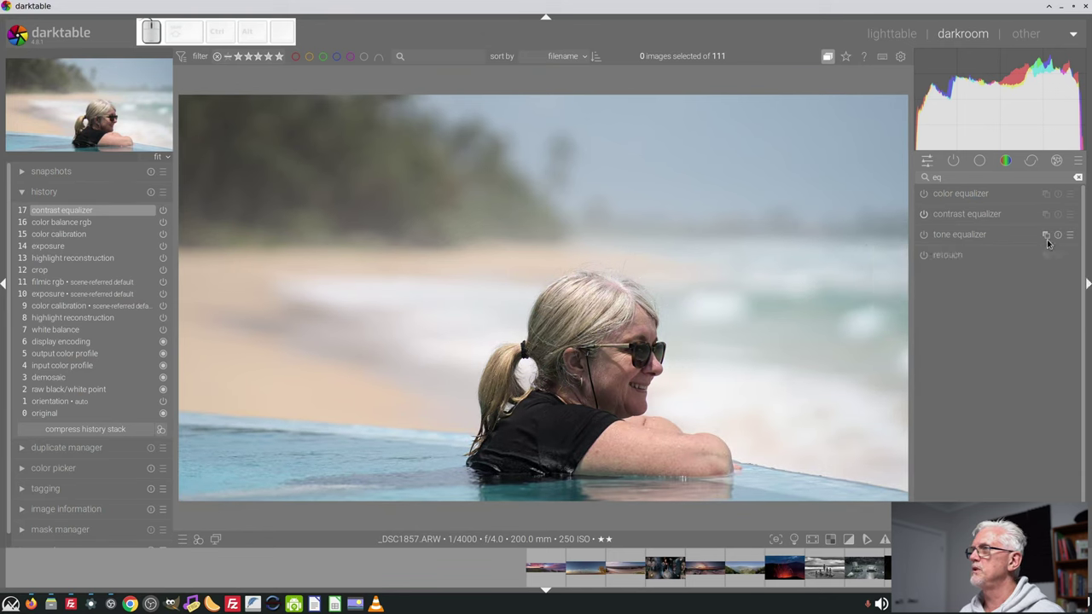
{"action": "left_click", "coordinate": [1074, 215]}
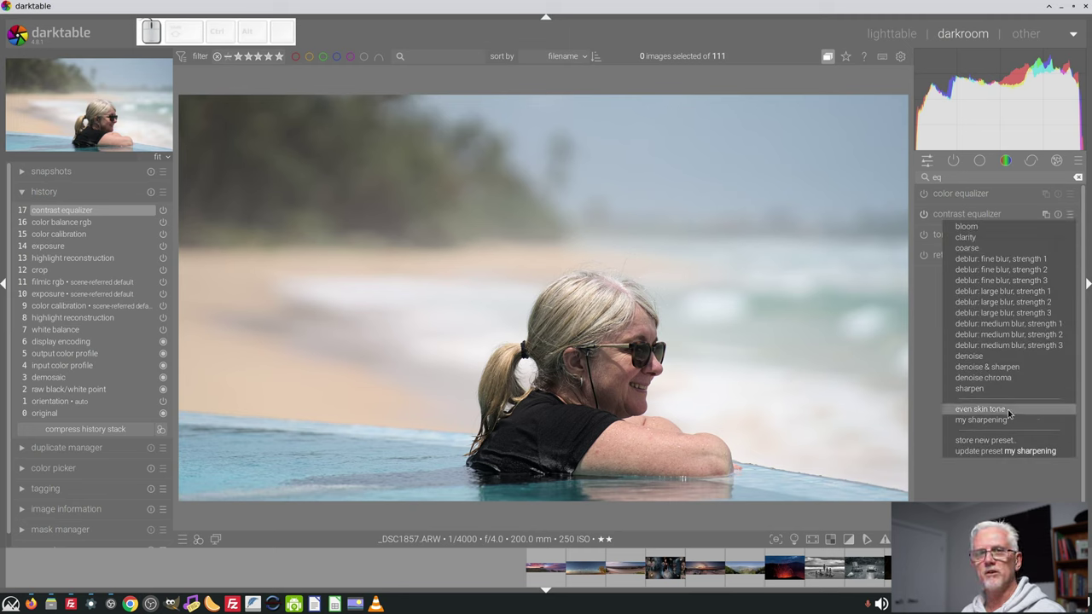
{"action": "left_click", "coordinate": [927, 411]}
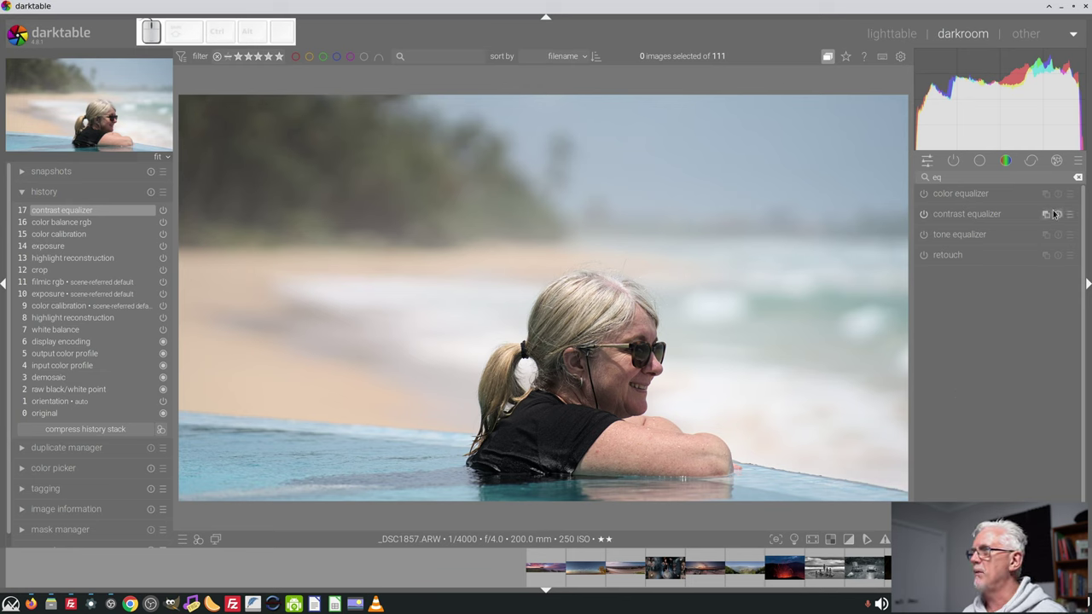
{"action": "left_click", "coordinate": [1073, 216]}
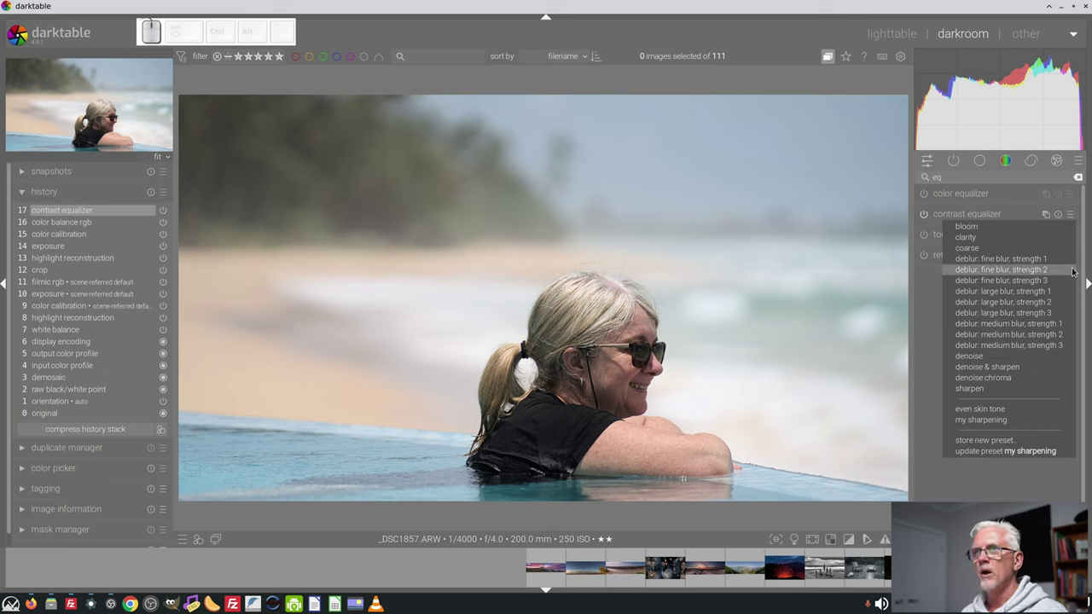
{"action": "left_click", "coordinate": [982, 490]}
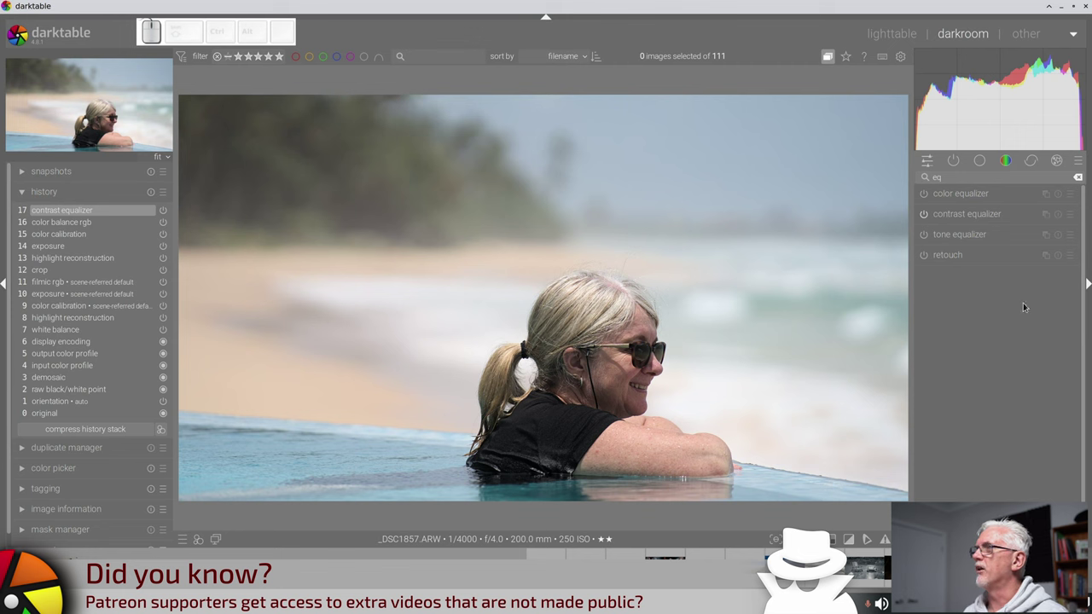
- Create a contrast equalizer instance 'skin' with the 'even skin tone' preset, renaming the original 'sharpen'
{"action": "left_click", "coordinate": [1047, 214]}
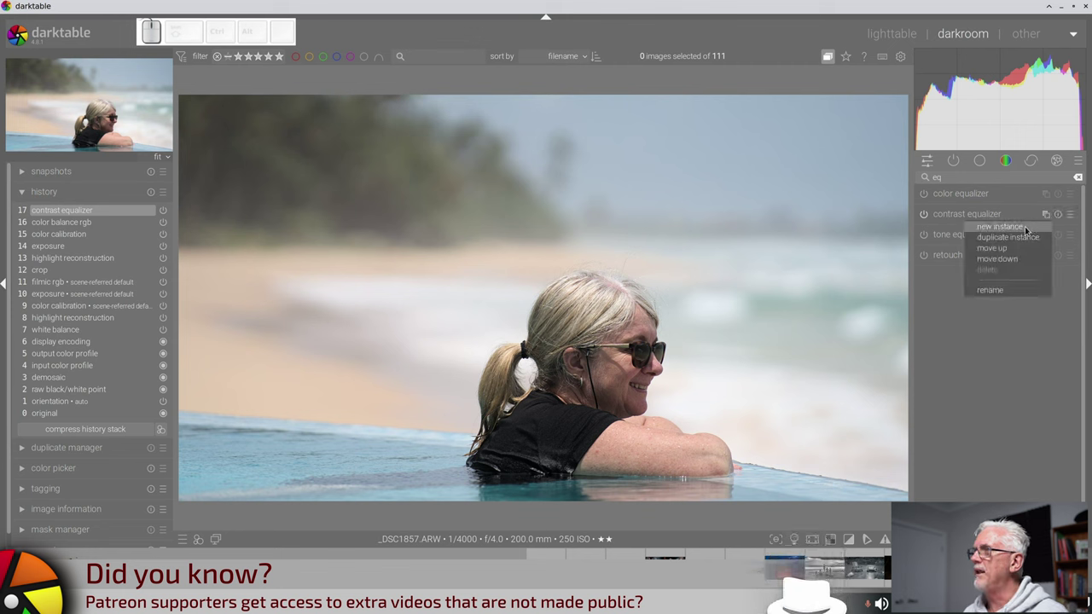
{"action": "left_click", "coordinate": [1027, 227]}
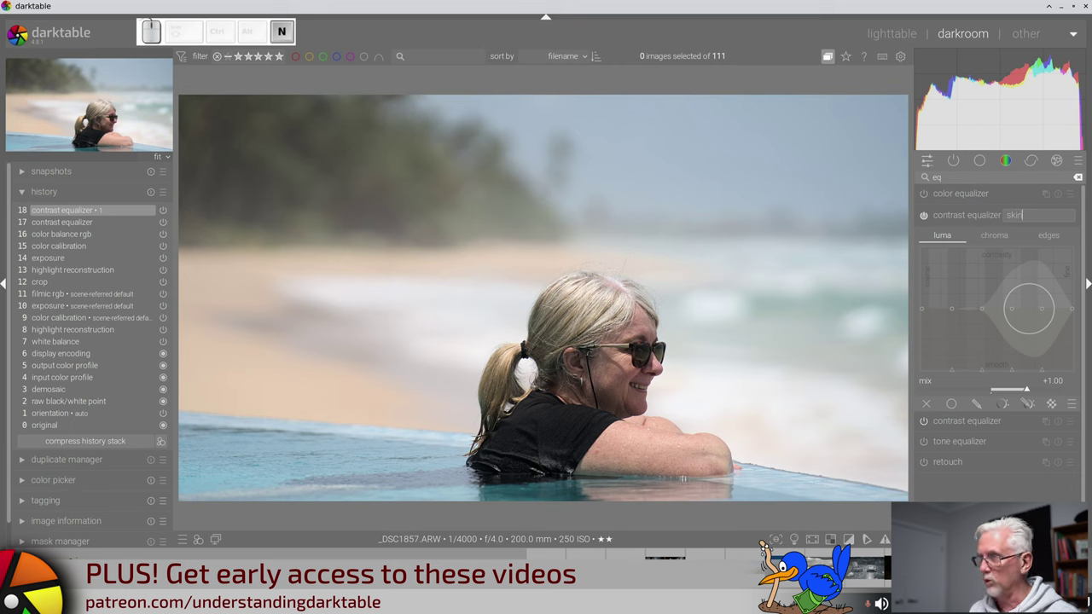
{"action": "key", "text": "Return"}
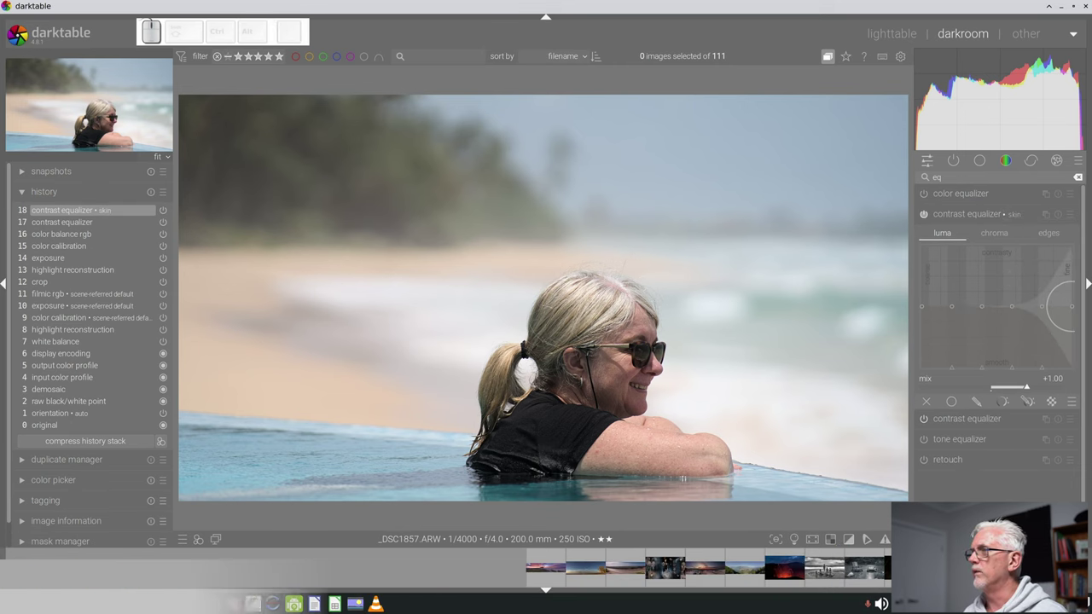
{"action": "left_click", "coordinate": [1021, 418]}
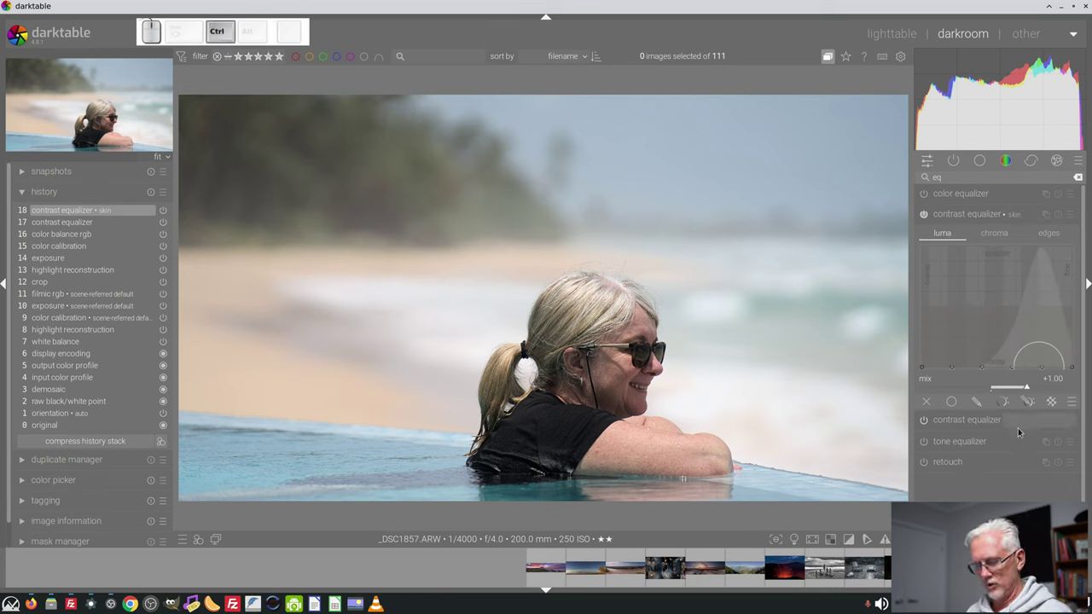
{"action": "key", "text": "Return"}
{"action": "left_click", "coordinate": [1074, 214]}
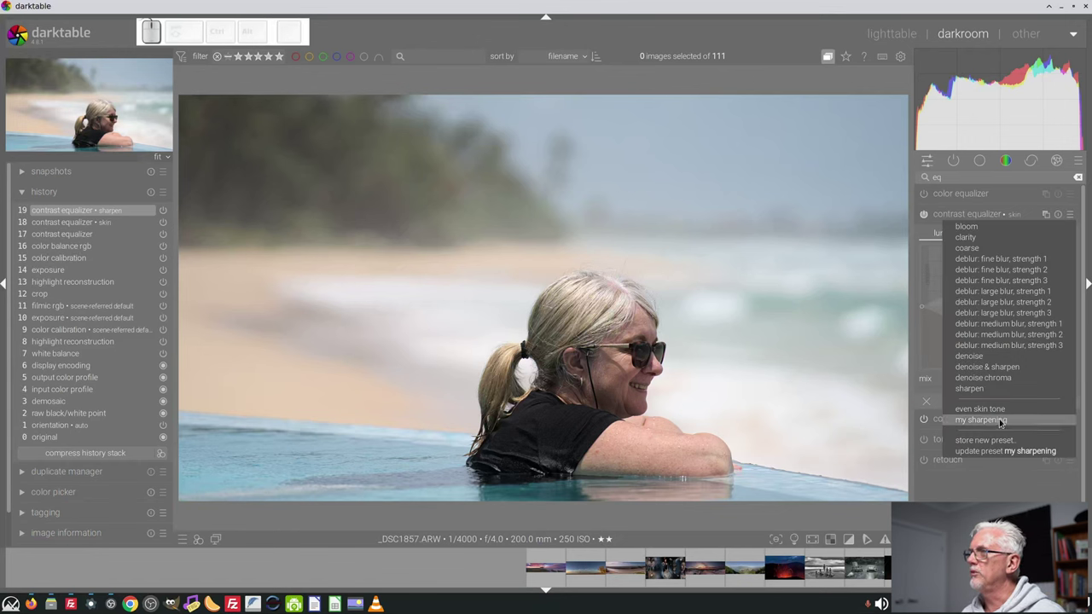
{"action": "left_click", "coordinate": [993, 411]}
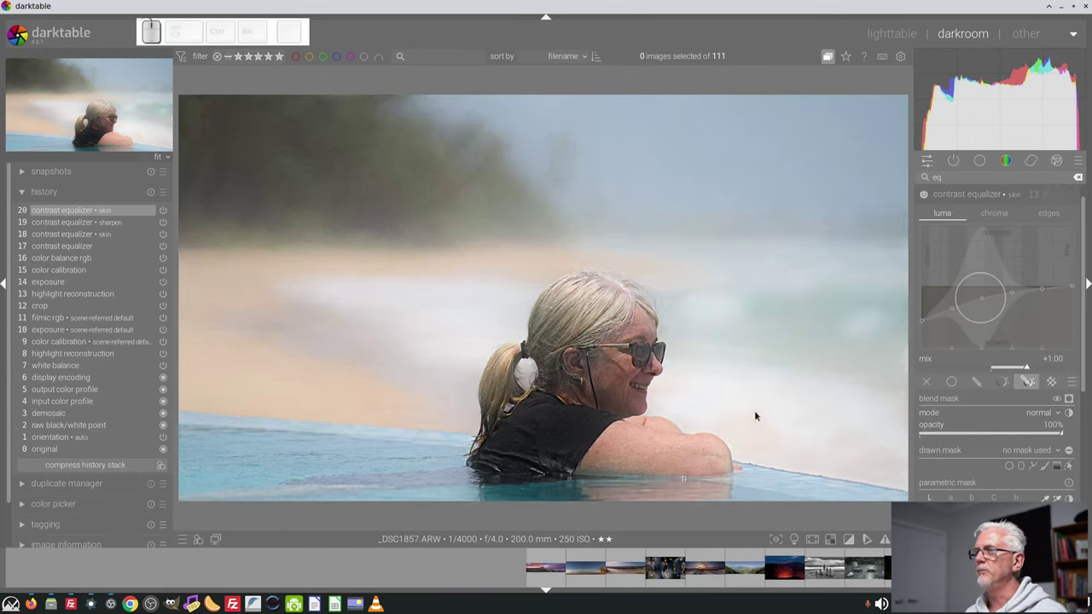
- Zoom in on the face and forearm and start a drawn path mask for the skin instance
{"action": "scroll", "scroll_direction": "up", "scroll_amount": 3}
{"action": "scroll", "scroll_direction": "up", "scroll_amount": 3}
{"action": "left_click_drag", "start_coordinate": [681, 475], "coordinate": [1054, 472]}
{"action": "scroll", "scroll_direction": "down", "scroll_amount": 3}
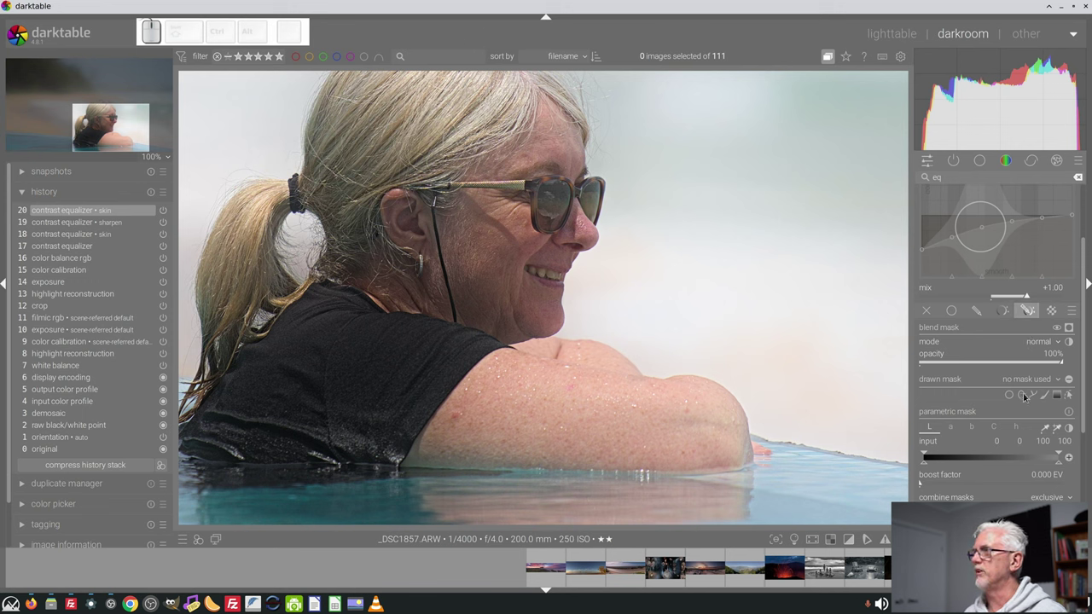
{"action": "left_click", "coordinate": [1034, 397]}
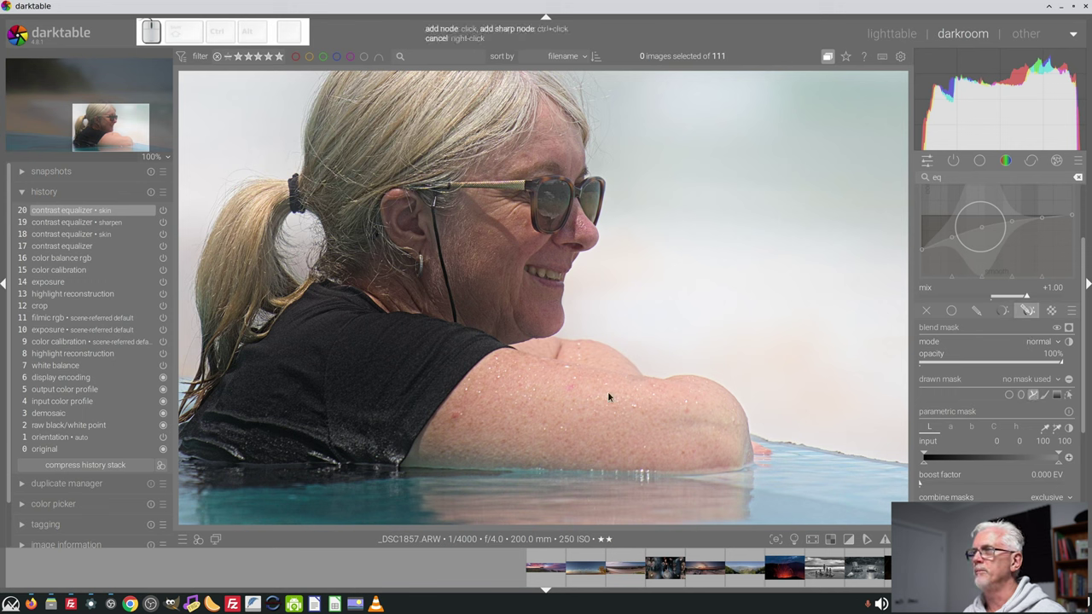
- Place path points outlining the woman's forearm and adjust the feather
{"action": "left_click", "coordinate": [426, 449]}
{"action": "left_click", "coordinate": [427, 459]}
{"action": "left_click", "coordinate": [531, 461]}
{"action": "left_click", "coordinate": [679, 461]}
{"action": "left_click", "coordinate": [740, 455]}
{"action": "left_click", "coordinate": [738, 417]}
{"action": "left_click", "coordinate": [701, 388]}
{"action": "left_click", "coordinate": [688, 381]}
{"action": "left_click", "coordinate": [627, 381]}
{"action": "left_click", "coordinate": [564, 369]}
{"action": "scroll", "scroll_direction": "down", "scroll_amount": 3}
{"action": "scroll", "scroll_direction": "down", "scroll_amount": 3}
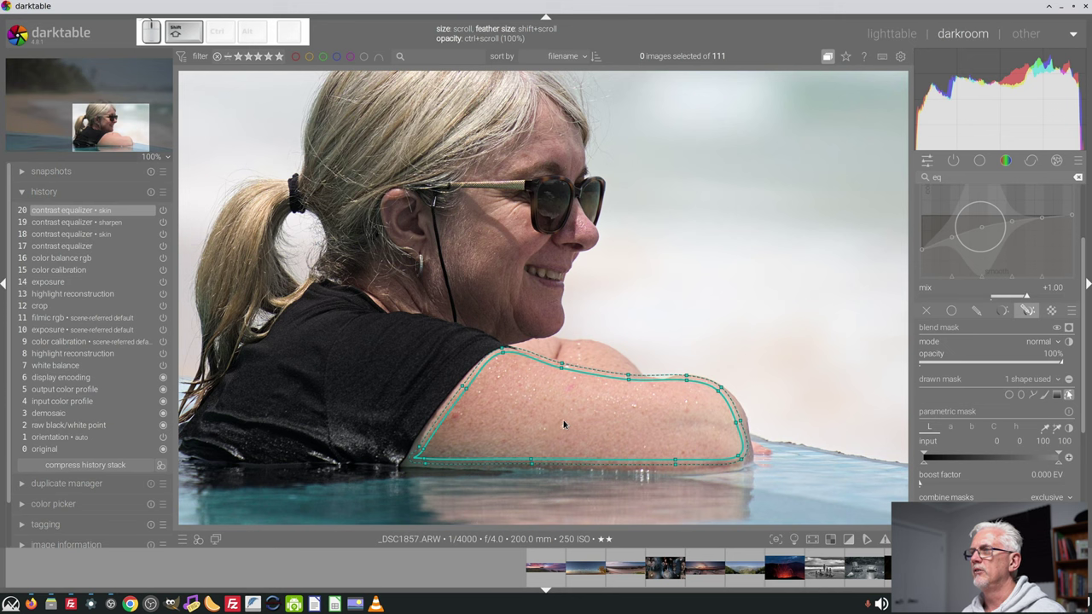
- Draw and close a second path outlining another skin area around the head
{"action": "left_click", "coordinate": [563, 368]}
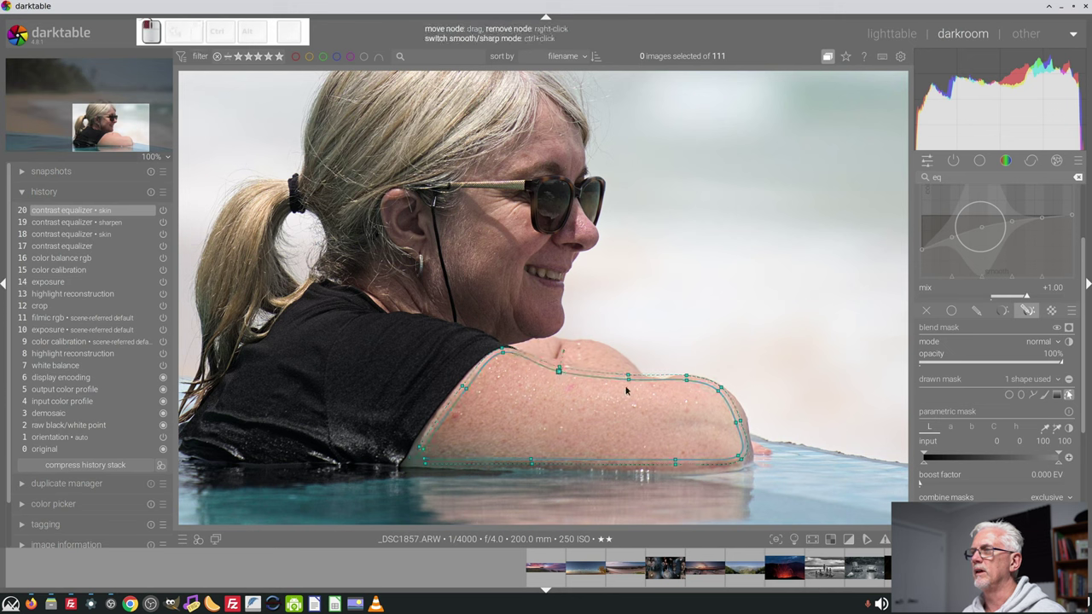
{"action": "left_click", "coordinate": [632, 381]}
{"action": "left_click", "coordinate": [687, 381]}
{"action": "left_click", "coordinate": [1035, 393]}
{"action": "left_click", "coordinate": [468, 191]}
{"action": "left_click", "coordinate": [463, 222]}
{"action": "left_click", "coordinate": [449, 231]}
{"action": "left_click", "coordinate": [457, 280]}
{"action": "left_click", "coordinate": [473, 320]}
{"action": "left_click", "coordinate": [510, 338]}
{"action": "left_click", "coordinate": [553, 328]}
{"action": "left_click", "coordinate": [563, 300]}
{"action": "left_click", "coordinate": [547, 294]}
{"action": "left_click", "coordinate": [534, 284]}
{"action": "left_click", "coordinate": [524, 261]}
{"action": "left_click", "coordinate": [545, 259]}
{"action": "left_click", "coordinate": [566, 261]}
{"action": "left_click", "coordinate": [541, 238]}
{"action": "left_click", "coordinate": [524, 209]}
{"action": "right_click", "coordinate": [525, 206]}
- Draw and close a third path outlining the face
{"action": "left_click", "coordinate": [528, 216]}
{"action": "left_click", "coordinate": [542, 239]}
{"action": "left_click", "coordinate": [1022, 395]}
{"action": "left_click", "coordinate": [577, 205]}
{"action": "left_click", "coordinate": [569, 234]}
{"action": "left_click", "coordinate": [585, 240]}
{"action": "left_click", "coordinate": [592, 245]}
{"action": "left_click", "coordinate": [597, 234]}
{"action": "left_click", "coordinate": [588, 221]}
{"action": "right_click", "coordinate": [589, 221]}
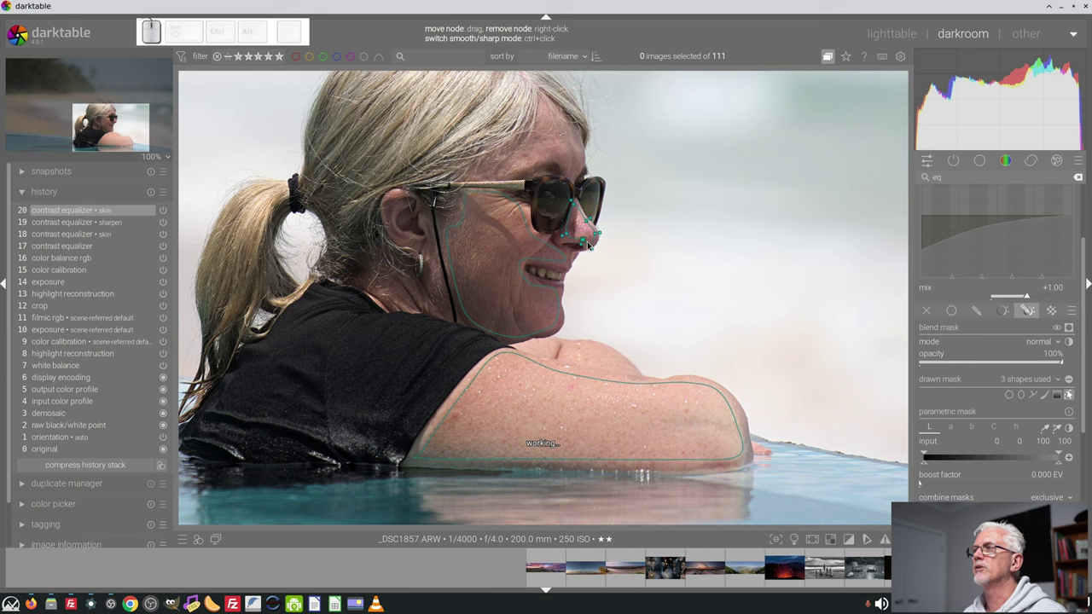
- Draw and close a fourth skin outline, then hide the mask shapes from the image
{"action": "left_click", "coordinate": [1031, 394]}
{"action": "left_click", "coordinate": [542, 103]}
{"action": "left_click", "coordinate": [538, 139]}
{"action": "left_click", "coordinate": [489, 165]}
{"action": "left_click", "coordinate": [510, 171]}
{"action": "left_click", "coordinate": [570, 164]}
{"action": "left_click", "coordinate": [578, 170]}
{"action": "left_click", "coordinate": [583, 160]}
{"action": "left_click", "coordinate": [578, 134]}
{"action": "right_click", "coordinate": [579, 133]}
{"action": "left_click", "coordinate": [1071, 398]}
{"action": "left_click", "coordinate": [1084, 398]}
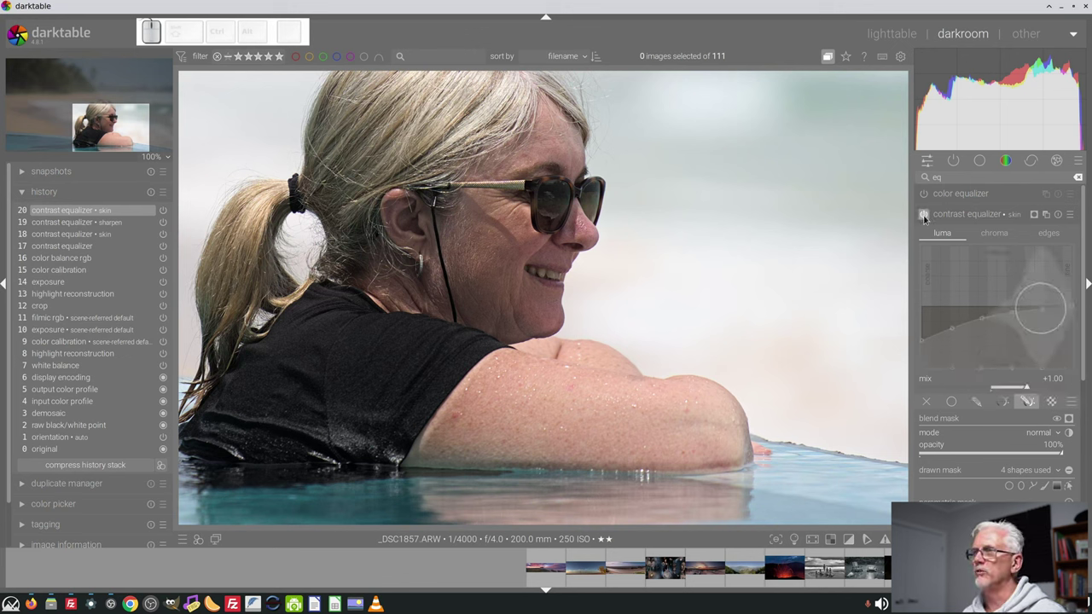
{"action": "left_click", "coordinate": [926, 217]}
{"action": "left_click", "coordinate": [926, 217]}
{"action": "left_click", "coordinate": [926, 216]}
{"action": "left_click", "coordinate": [927, 216]}
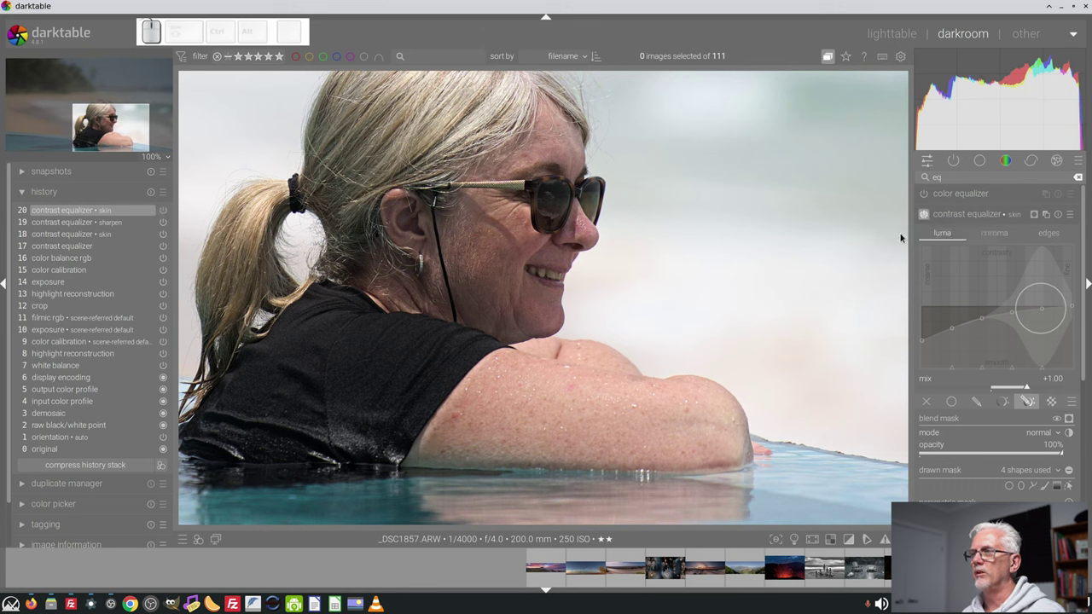
{"action": "left_click", "coordinate": [928, 218]}
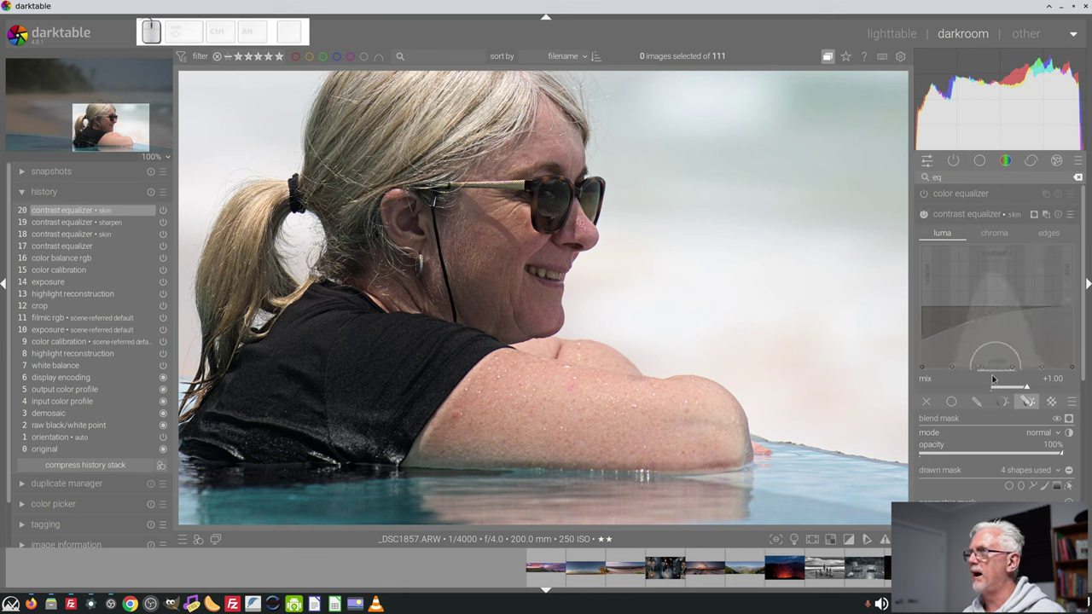
- Click along the forearm outline to refine the drawn mask shape
{"action": "left_click", "coordinate": [1069, 488]}
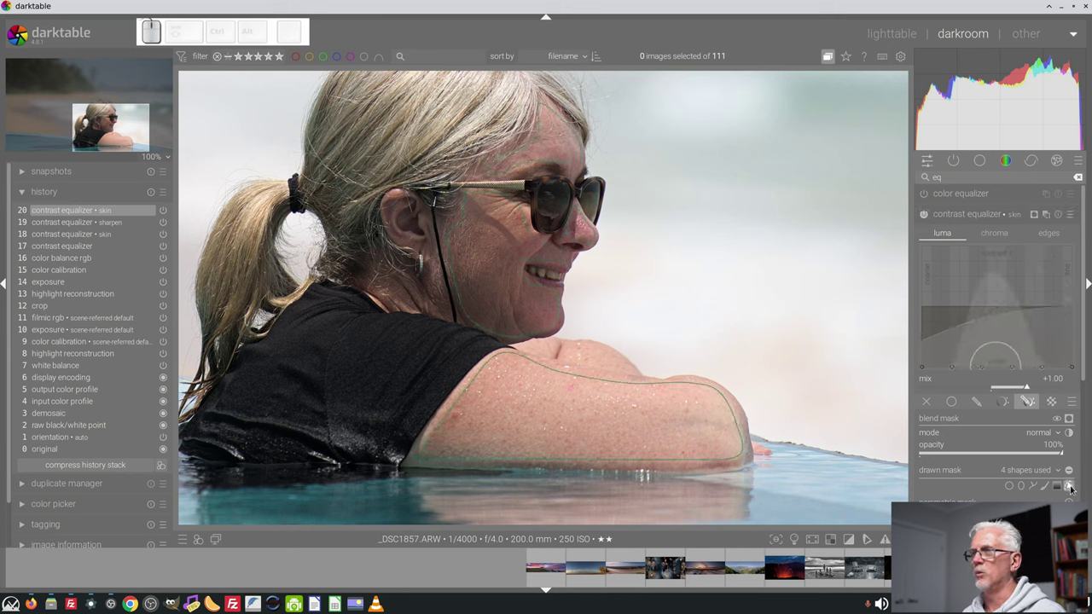
{"action": "left_click", "coordinate": [468, 391]}
{"action": "left_click", "coordinate": [423, 450]}
{"action": "left_click", "coordinate": [427, 460]}
{"action": "left_click", "coordinate": [532, 463]}
{"action": "left_click", "coordinate": [676, 463]}
{"action": "left_click", "coordinate": [741, 460]}
{"action": "left_click", "coordinate": [738, 422]}
{"action": "left_click", "coordinate": [718, 390]}
{"action": "left_click", "coordinate": [687, 384]}
- Toggle the skin instance to compare, then switch to correction modules and expand retouch
{"action": "left_click", "coordinate": [972, 215]}
{"action": "left_click", "coordinate": [926, 213]}
{"action": "left_click", "coordinate": [926, 212]}
{"action": "double_click", "coordinate": [926, 212]}
{"action": "double_click", "coordinate": [925, 216]}
{"action": "scroll", "scroll_direction": "up", "scroll_amount": 3}
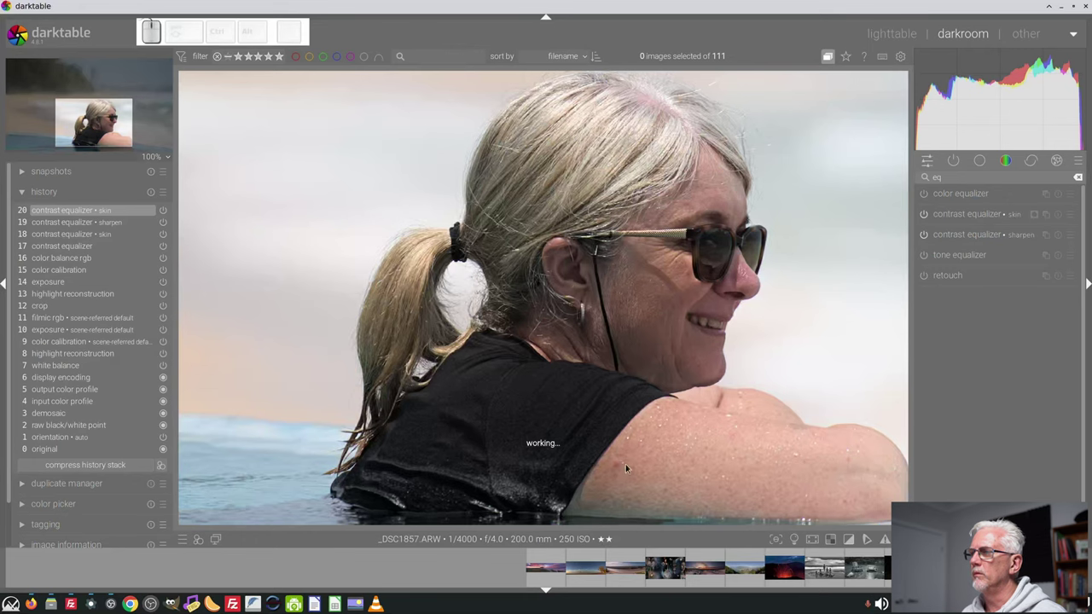
{"action": "left_click", "coordinate": [1030, 158]}
{"action": "left_click", "coordinate": [951, 236]}
- Place a heal spot on the small red shoulder blemish at 400% zoom
{"action": "scroll", "scroll_direction": "up", "scroll_amount": 3}
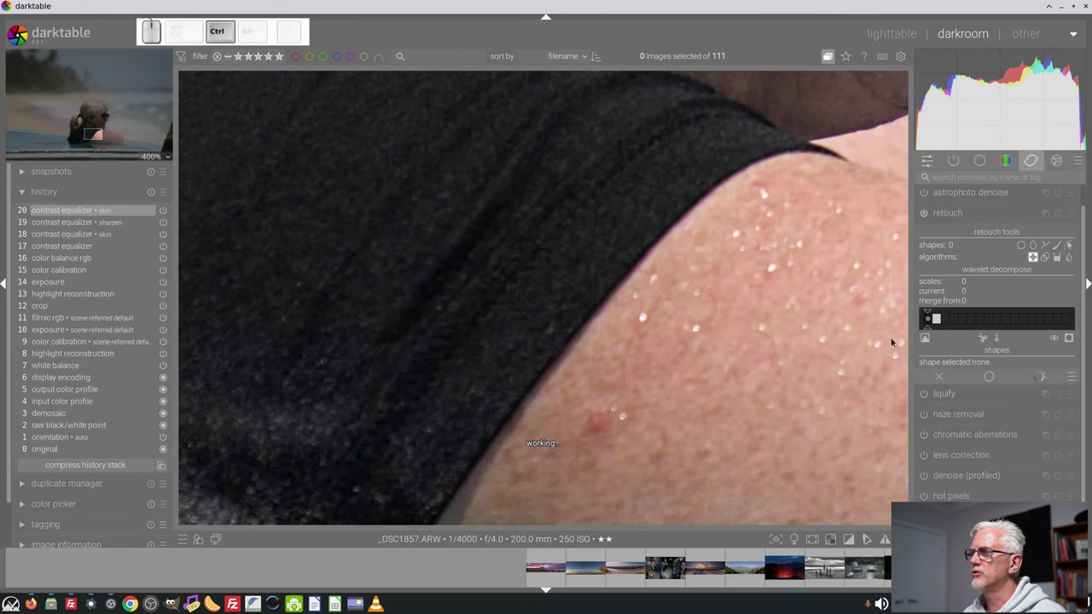
{"action": "double_click", "coordinate": [1024, 244]}
{"action": "scroll", "scroll_direction": "down", "scroll_amount": 3}
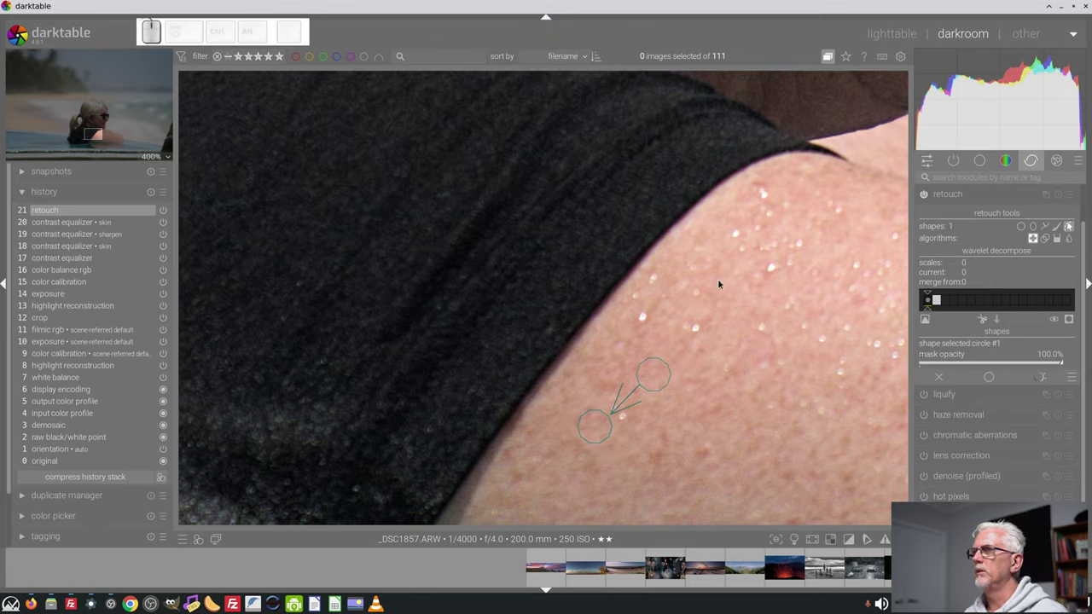
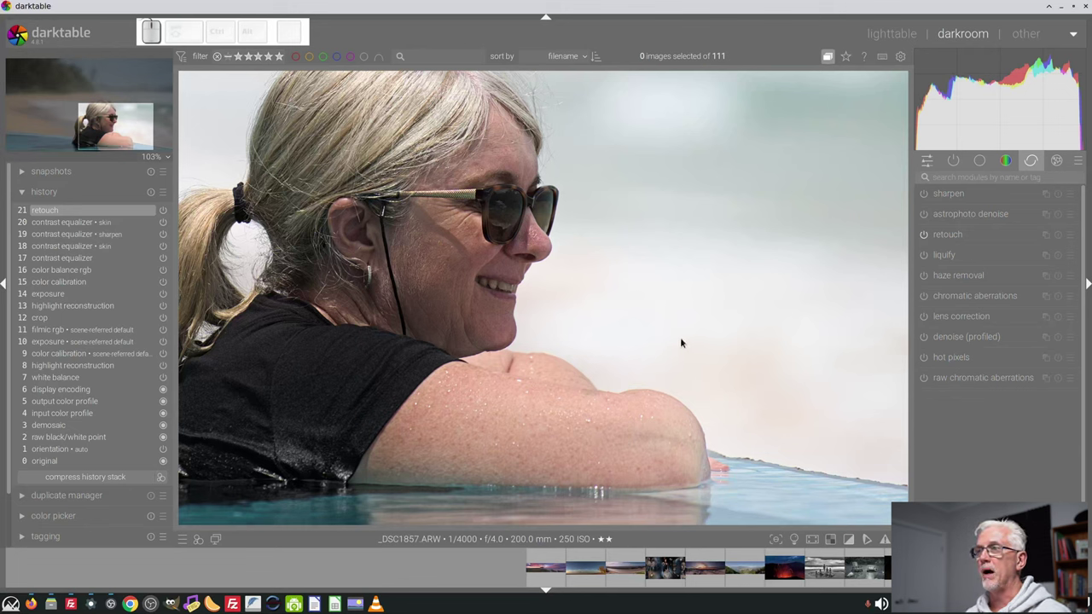
- Zoom back out and expand filmic rgb in the base module group
{"action": "scroll", "scroll_direction": "down", "scroll_amount": 3}
{"action": "scroll", "scroll_direction": "down", "scroll_amount": 3}
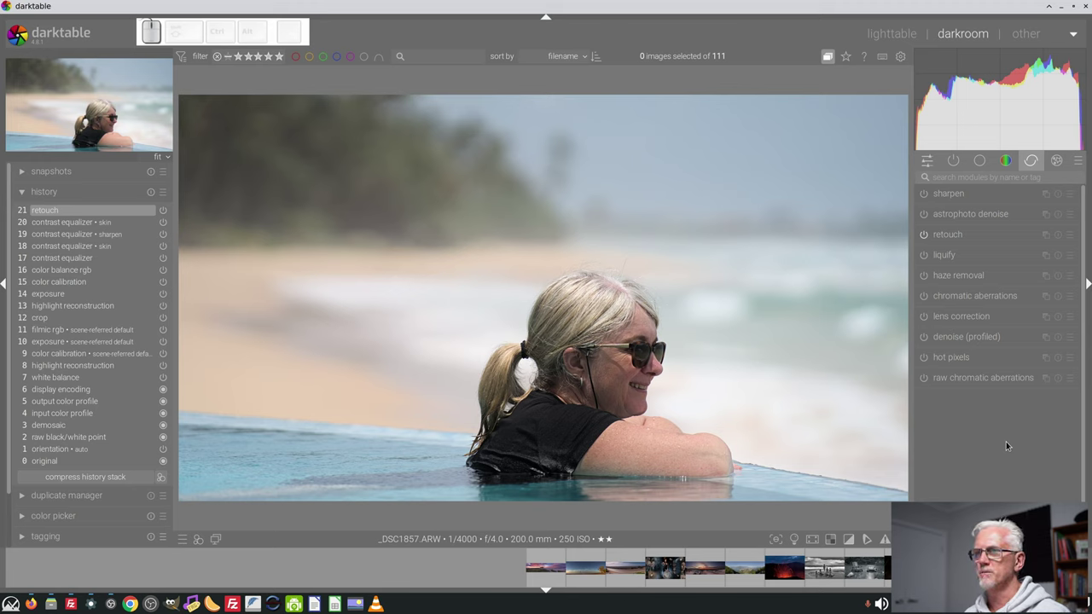
{"action": "left_click", "coordinate": [956, 162]}
{"action": "left_click", "coordinate": [956, 217]}
- Set white relative exposure to 4.15 EV and black relative exposure to about -6.78 EV
{"action": "left_click_drag", "start_coordinate": [928, 338], "coordinate": [936, 329]}
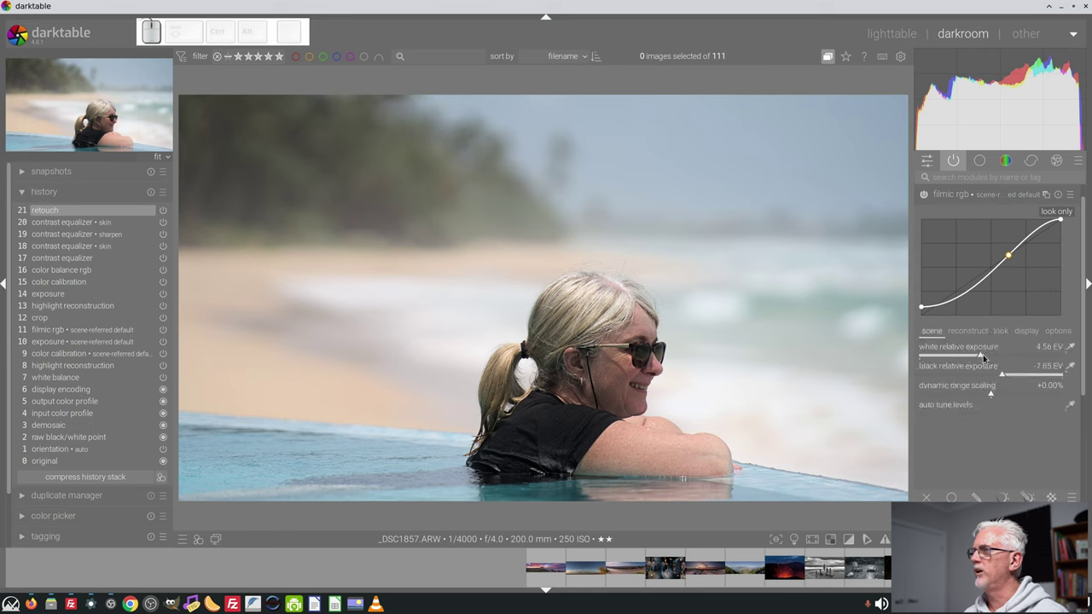
{"action": "left_click_drag", "start_coordinate": [981, 356], "coordinate": [972, 363]}
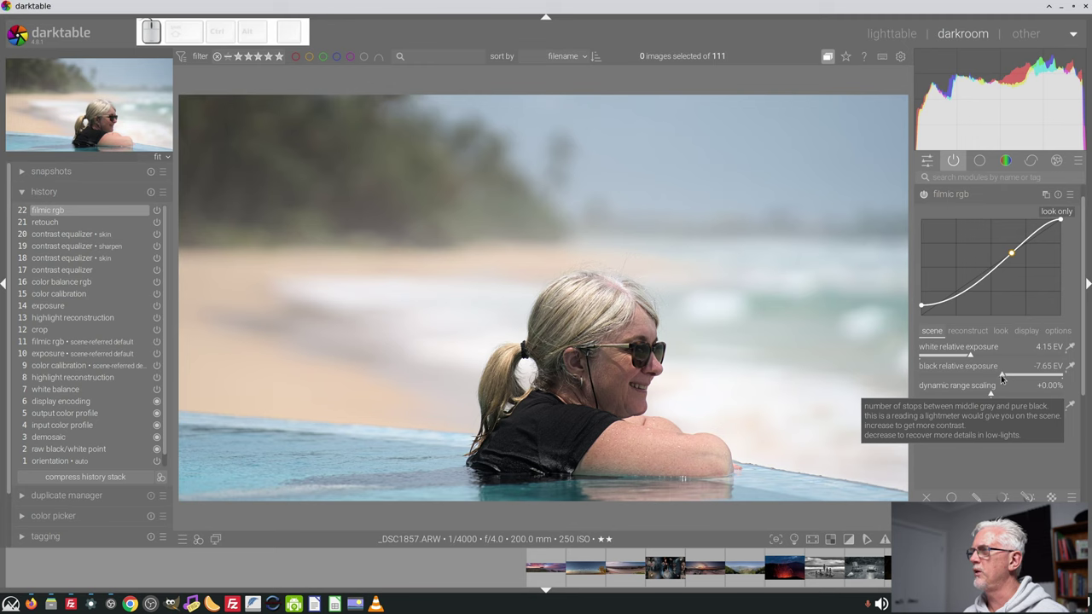
{"action": "left_click_drag", "start_coordinate": [1003, 375], "coordinate": [775, 446]}
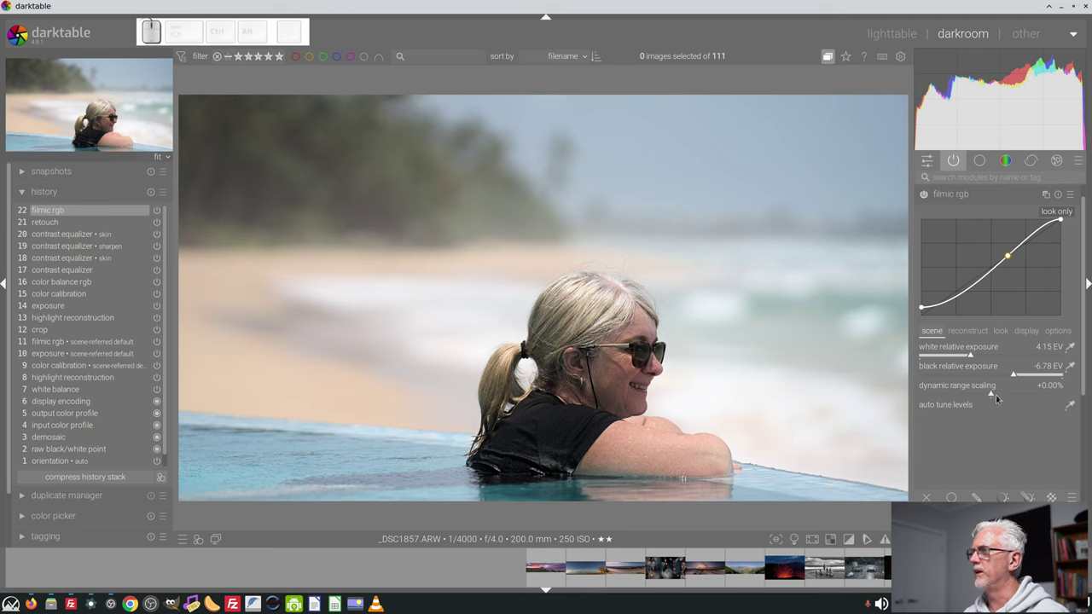
{"action": "left_click_drag", "start_coordinate": [1017, 374], "coordinate": [1022, 382]}
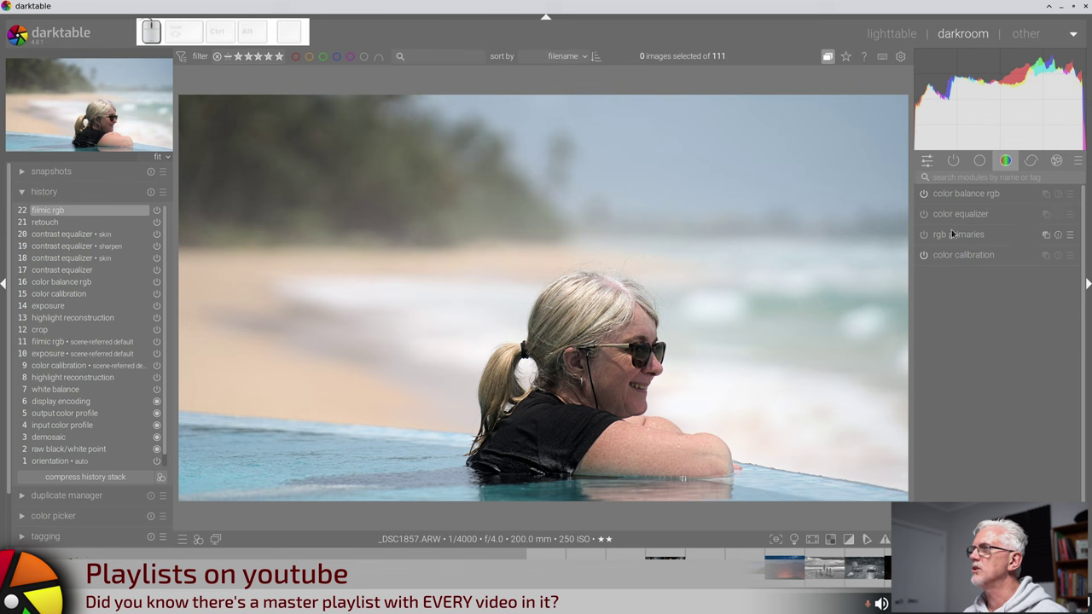
- In rgb primaries set blue purity to +37.1% and blue hue to -3.8°
{"action": "left_click", "coordinate": [953, 229]}
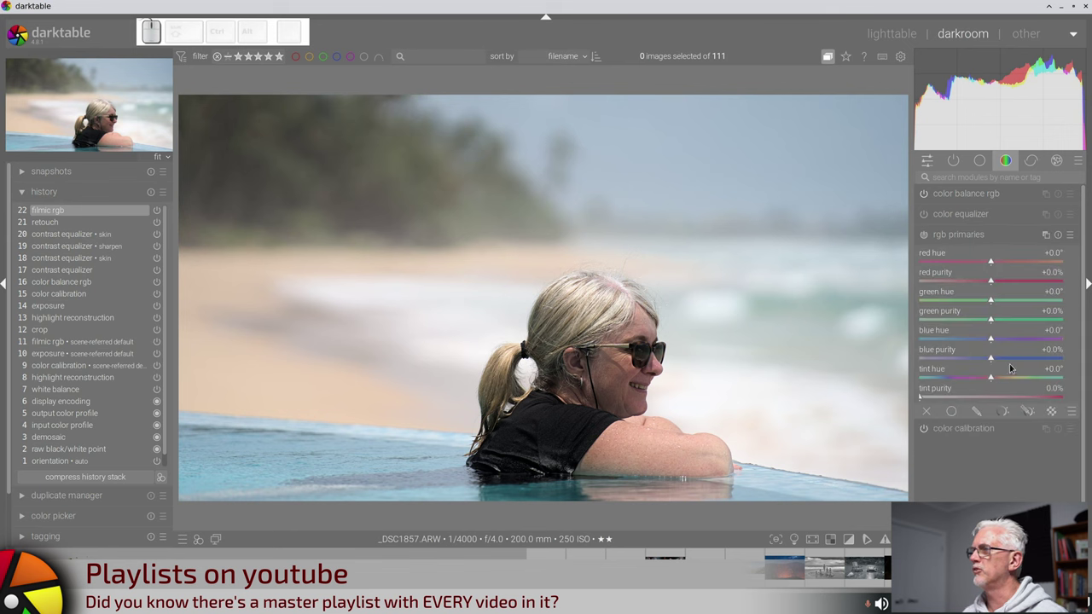
{"action": "left_click_drag", "start_coordinate": [1019, 359], "coordinate": [1000, 358]}
{"action": "left_click", "coordinate": [981, 339]}
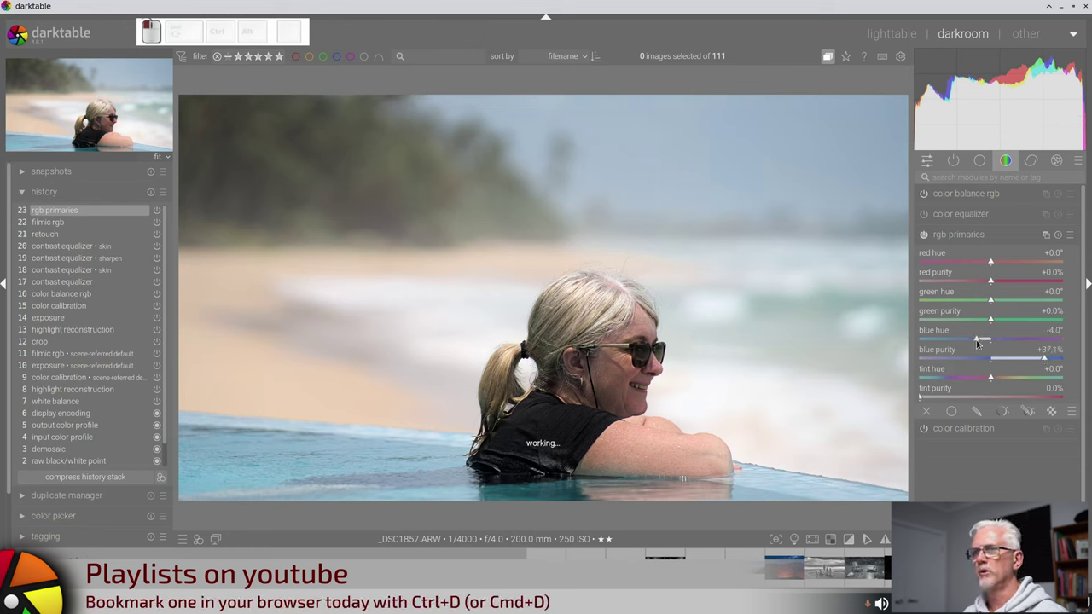
{"action": "scroll", "scroll_direction": "up", "scroll_amount": 3}
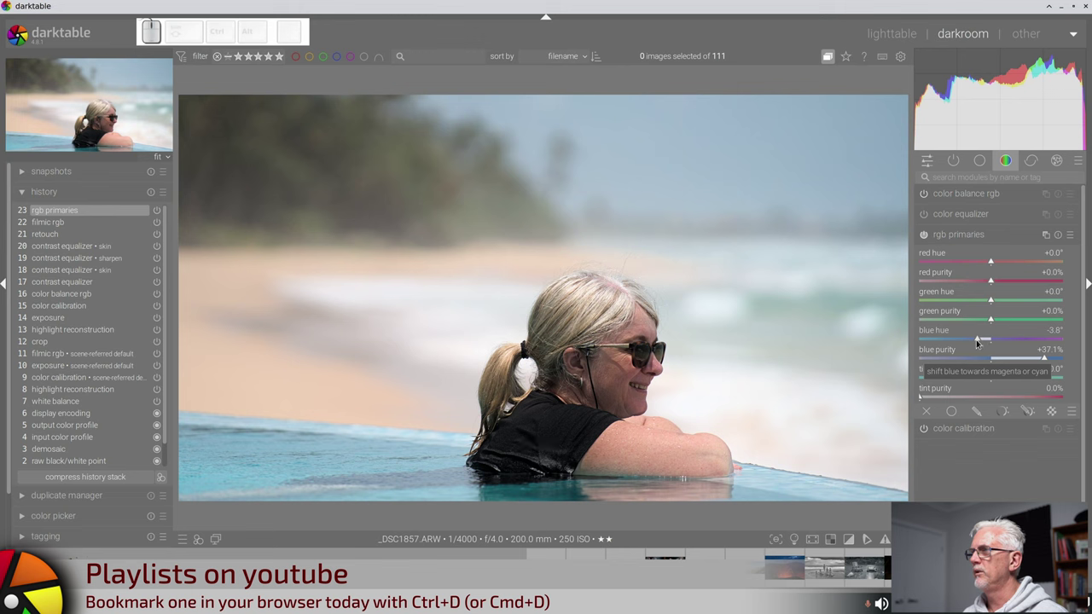
- Toggle the module to compare, then rename the rgb primaries instance 'water'
{"action": "left_click", "coordinate": [928, 236]}
{"action": "left_click", "coordinate": [928, 236]}
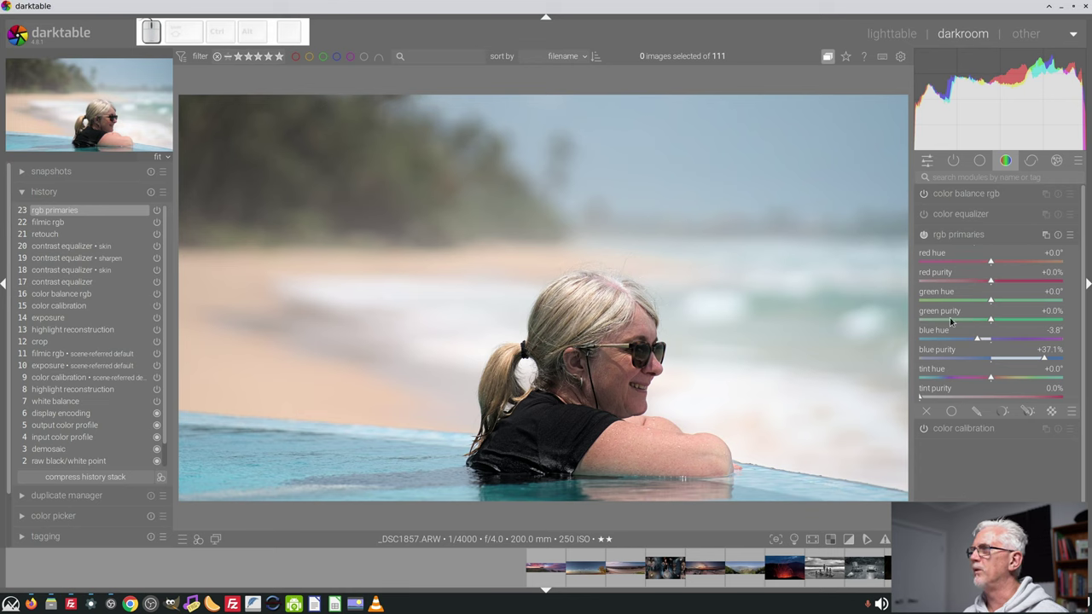
{"action": "left_click", "coordinate": [1007, 237]}
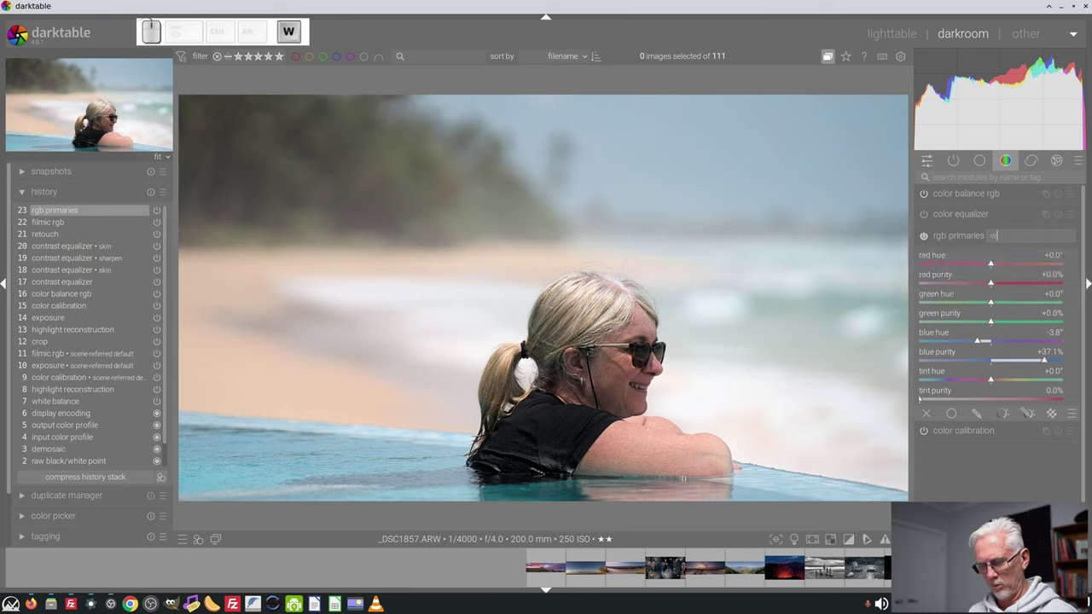
{"action": "key", "text": "Return"}
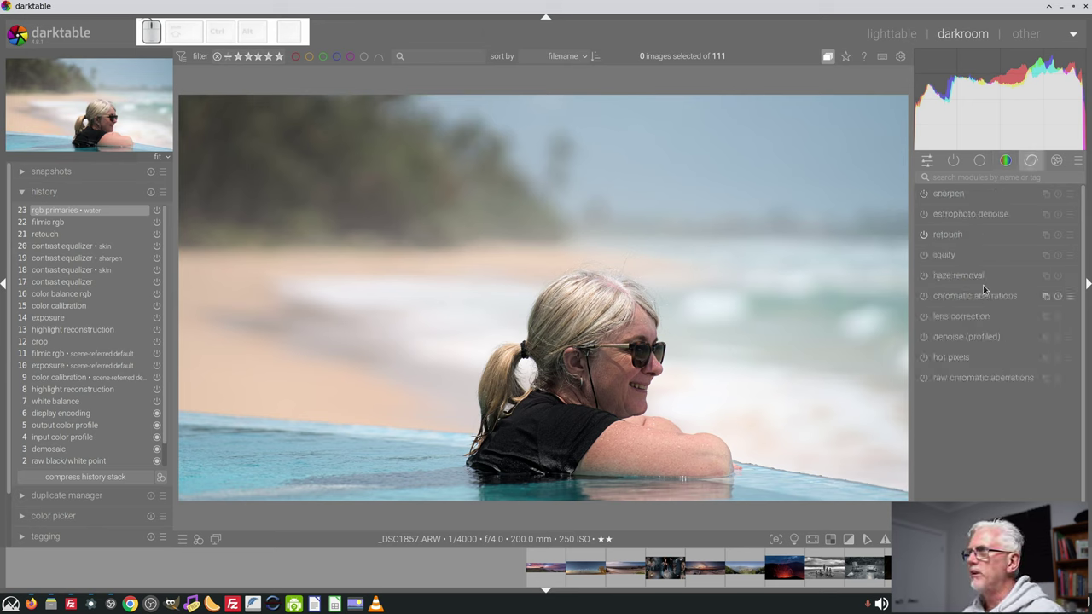
- Show active modules and rename the exposure instance 'global'
{"action": "left_click", "coordinate": [960, 163]}
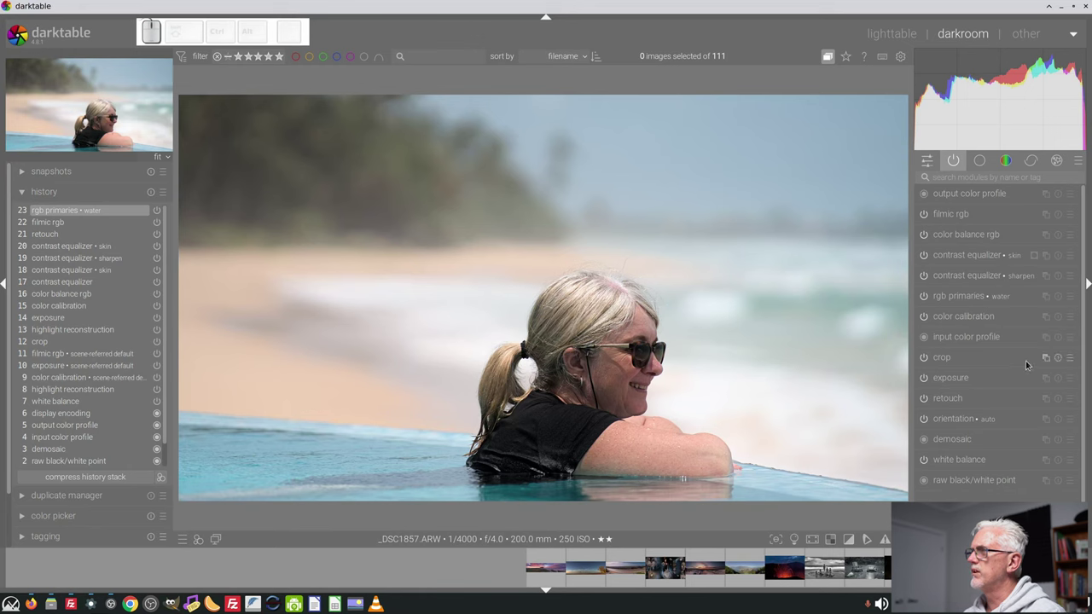
{"action": "left_click", "coordinate": [996, 378]}
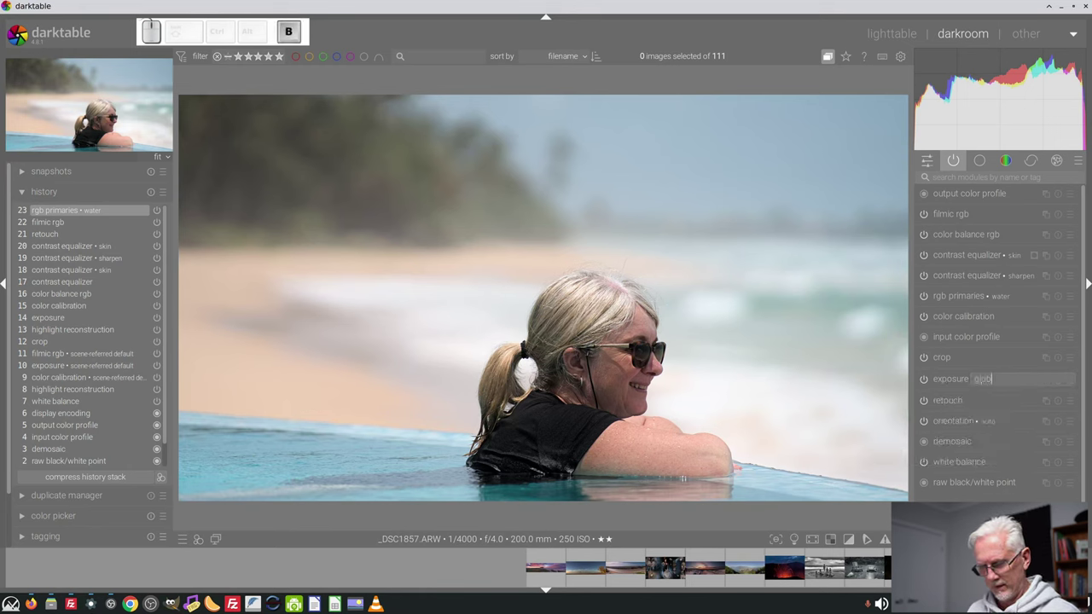
{"action": "key", "text": "Return"}
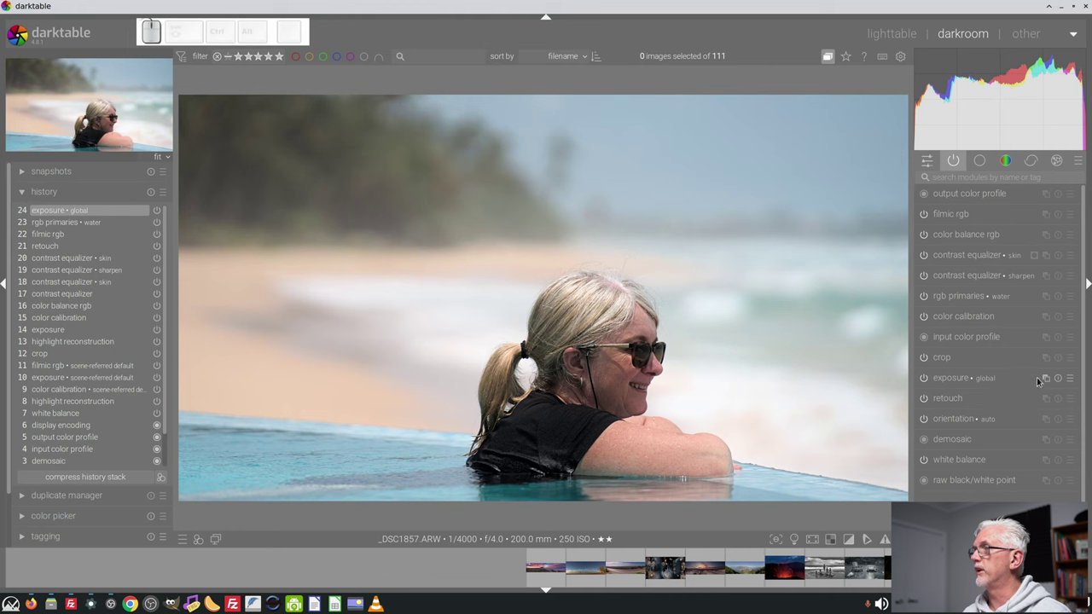
- Create a second exposure instance named 'vignette'
{"action": "left_click", "coordinate": [1052, 380]}
{"action": "left_click", "coordinate": [1041, 389]}
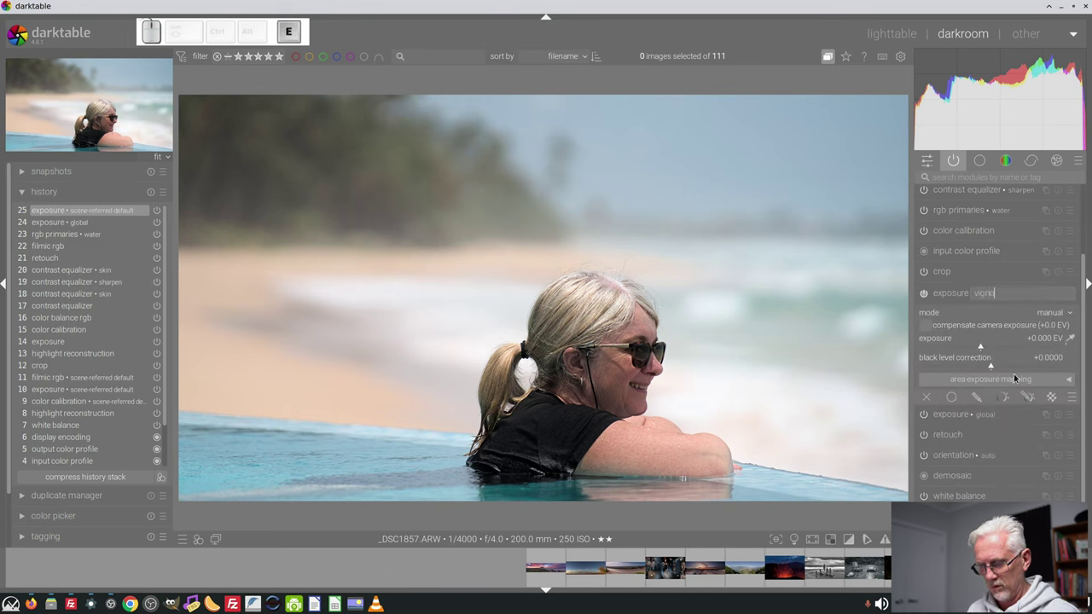
{"action": "key", "text": "Return"}
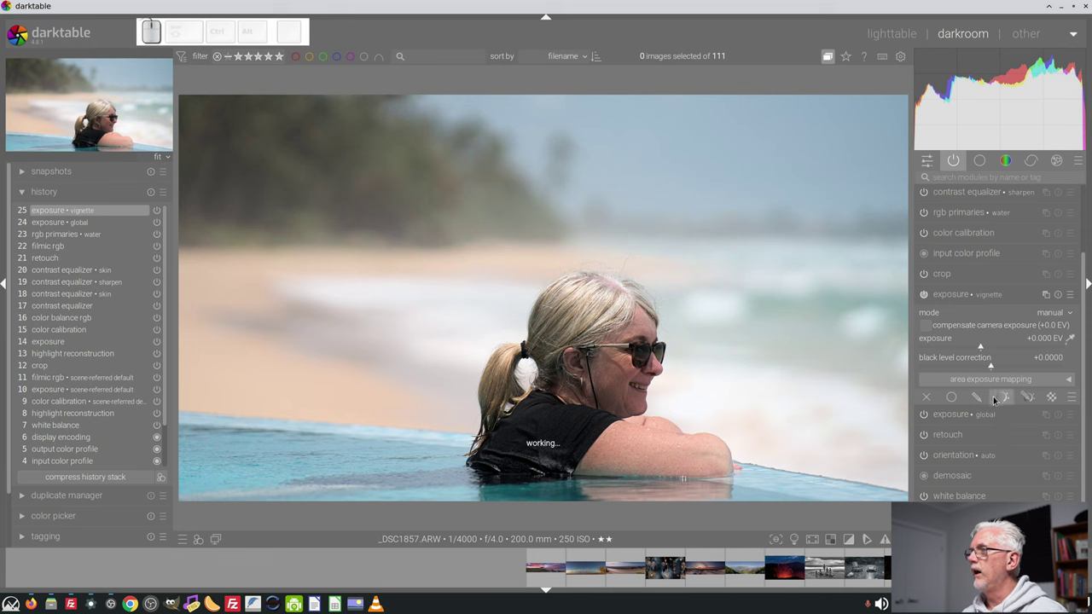
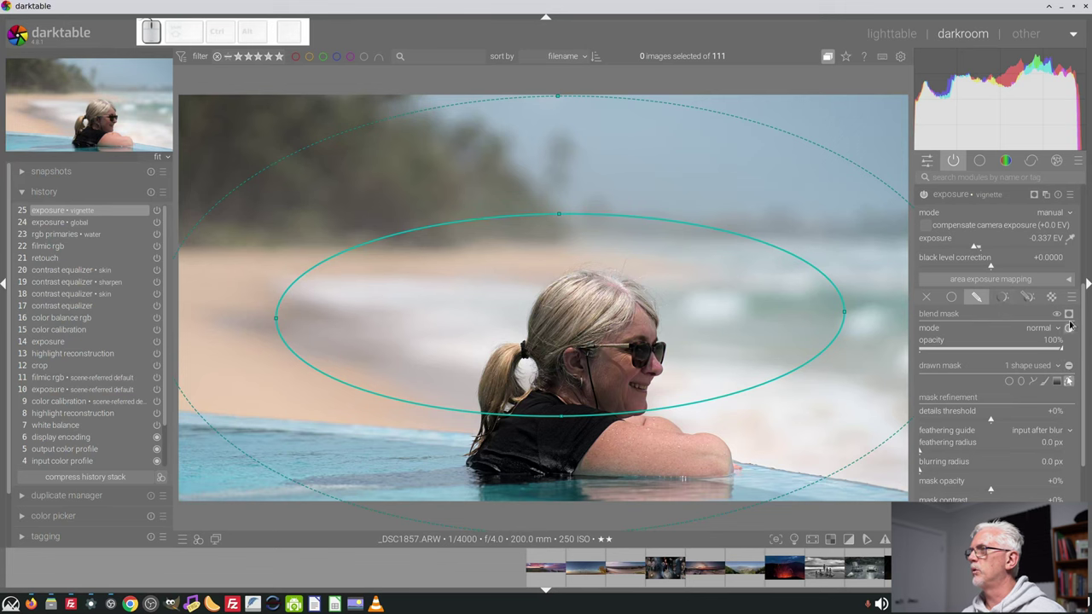
- Invert the ellipse mask so the edges are affected, checking with the mask overlay
{"action": "left_click", "coordinate": [1070, 316]}
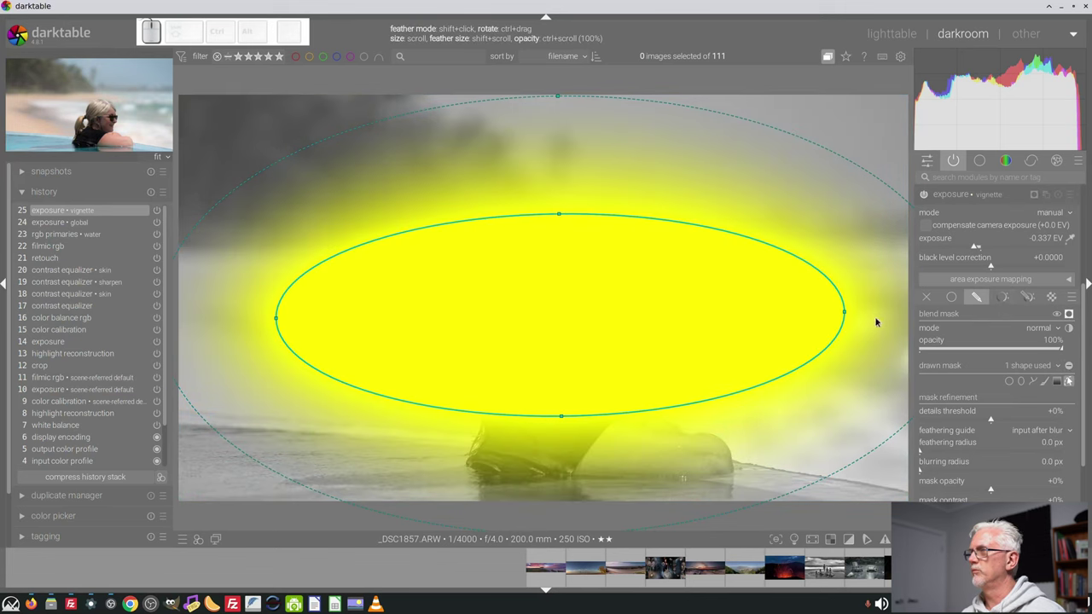
{"action": "left_click", "coordinate": [1072, 369]}
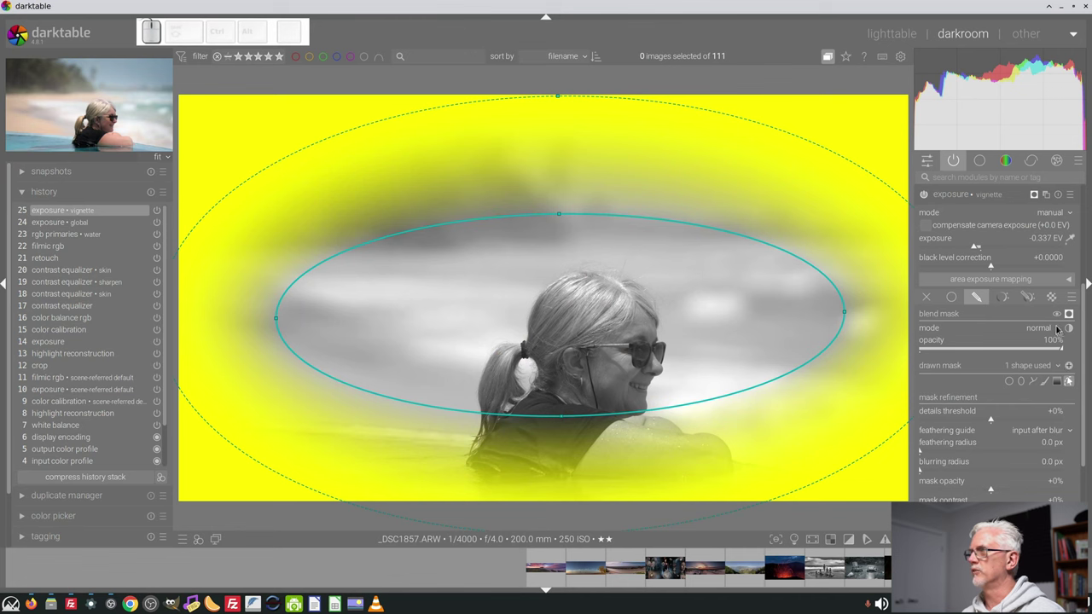
{"action": "left_click", "coordinate": [1073, 316]}
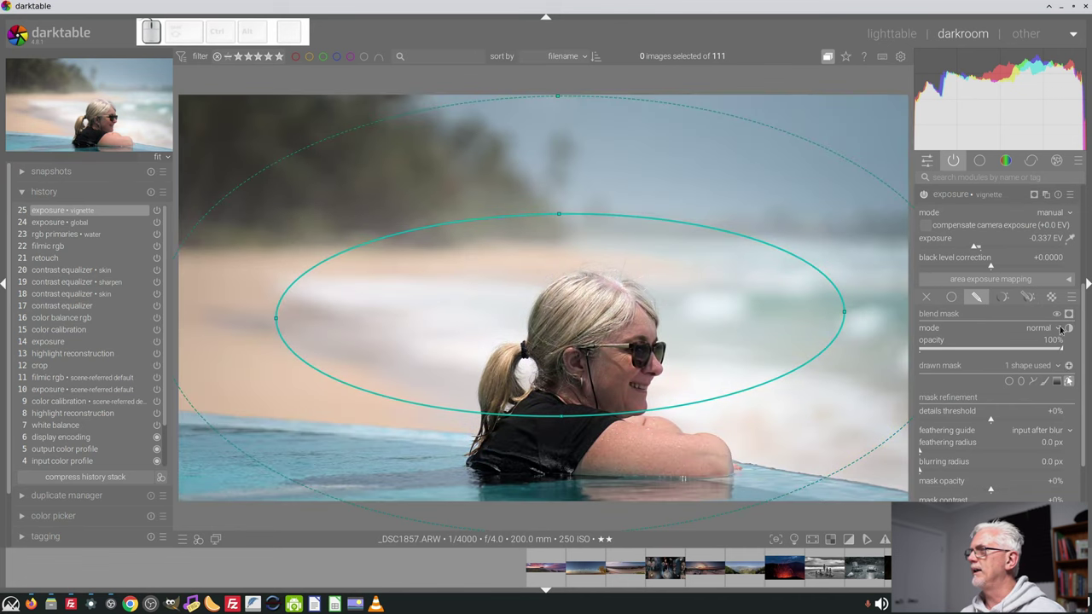
{"action": "left_click", "coordinate": [1072, 382]}
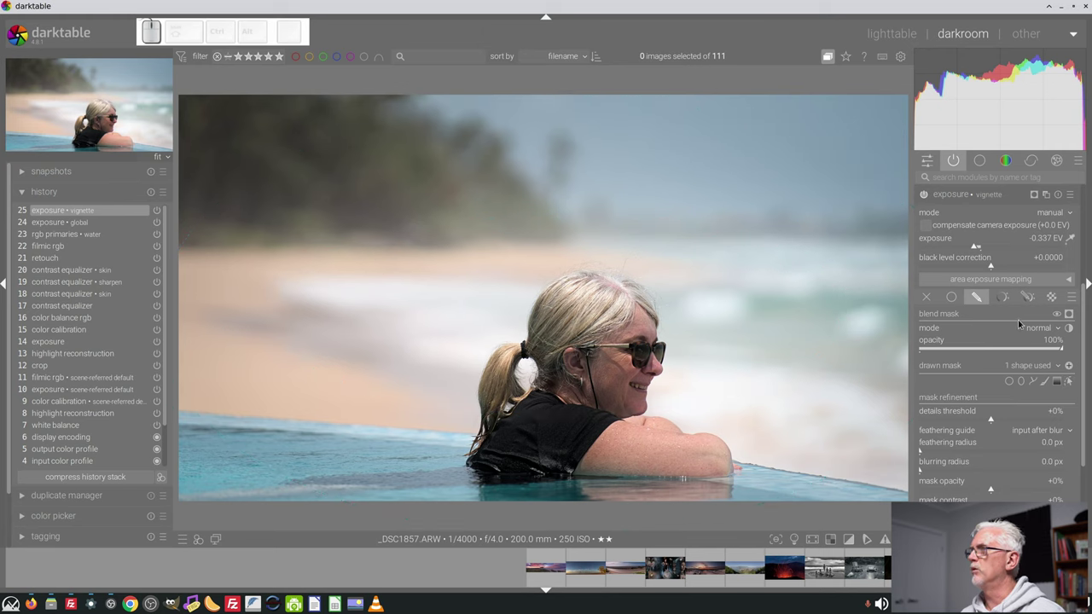
- Set the vignette exposure to about -0.37 EV for a subtle darkening
{"action": "left_click", "coordinate": [978, 248]}
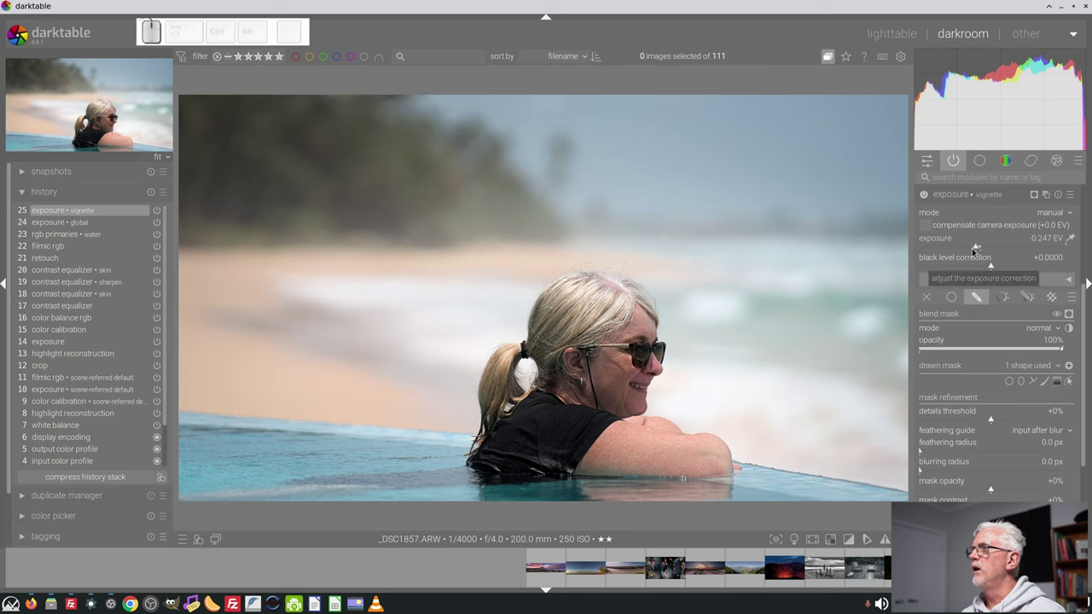
{"action": "left_click", "coordinate": [974, 247]}
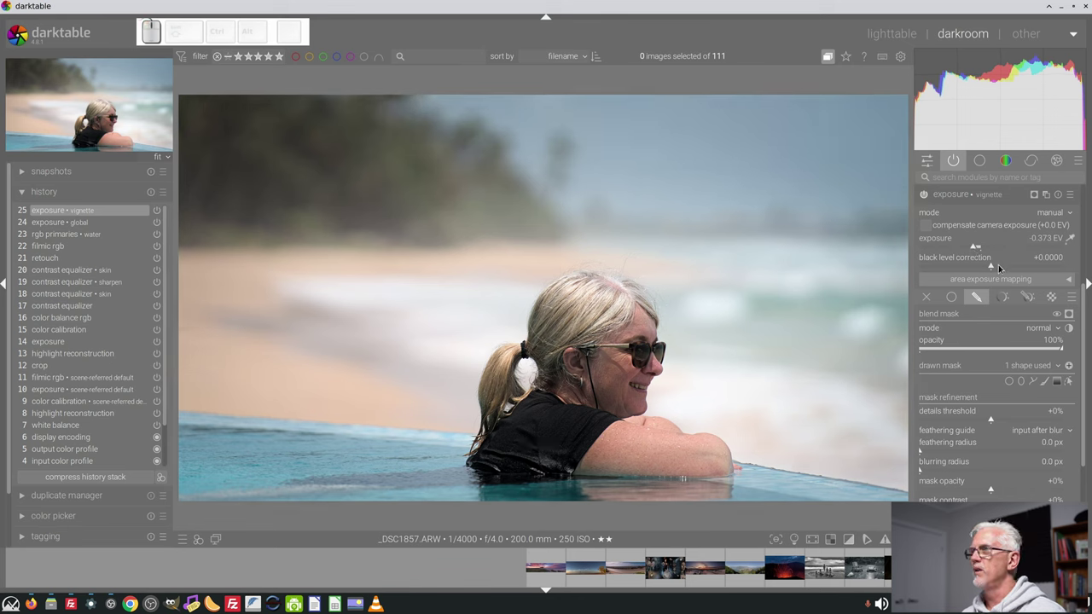
{"action": "left_click", "coordinate": [962, 196]}
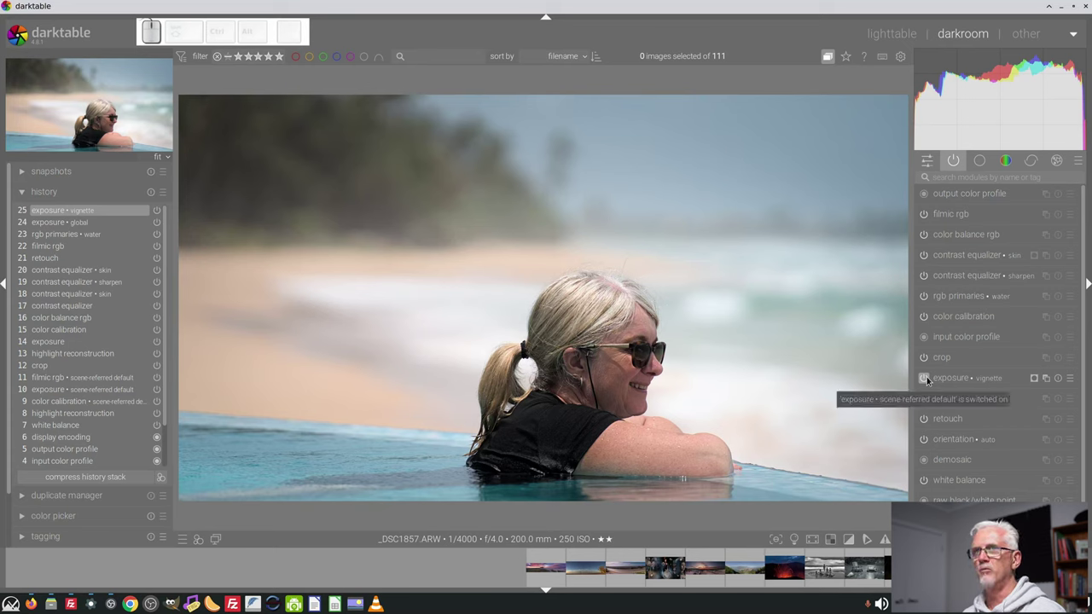
{"action": "left_click", "coordinate": [929, 376]}
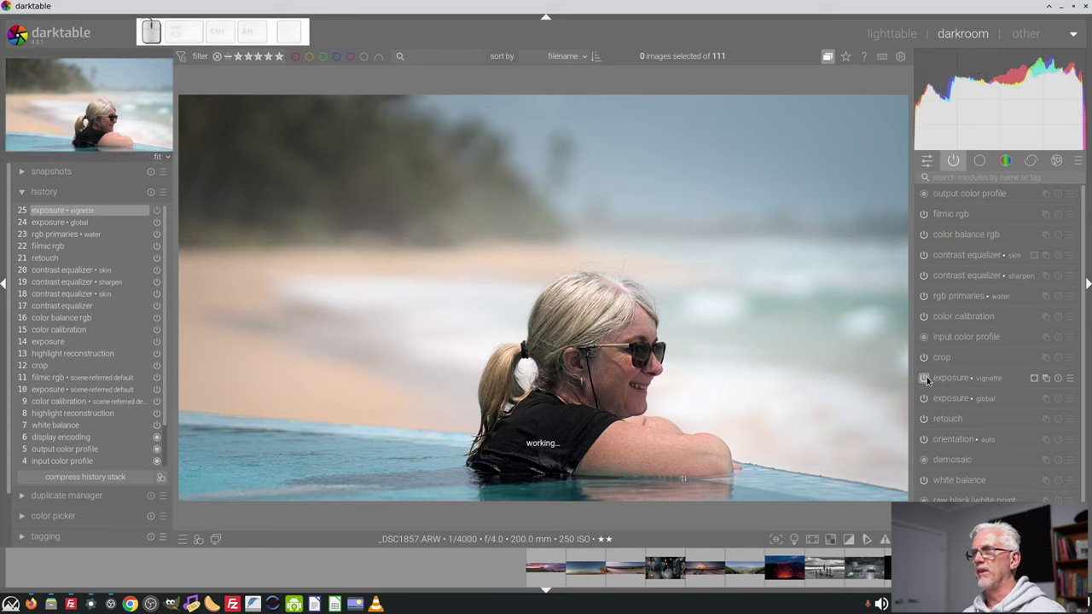
{"action": "left_click", "coordinate": [929, 377]}
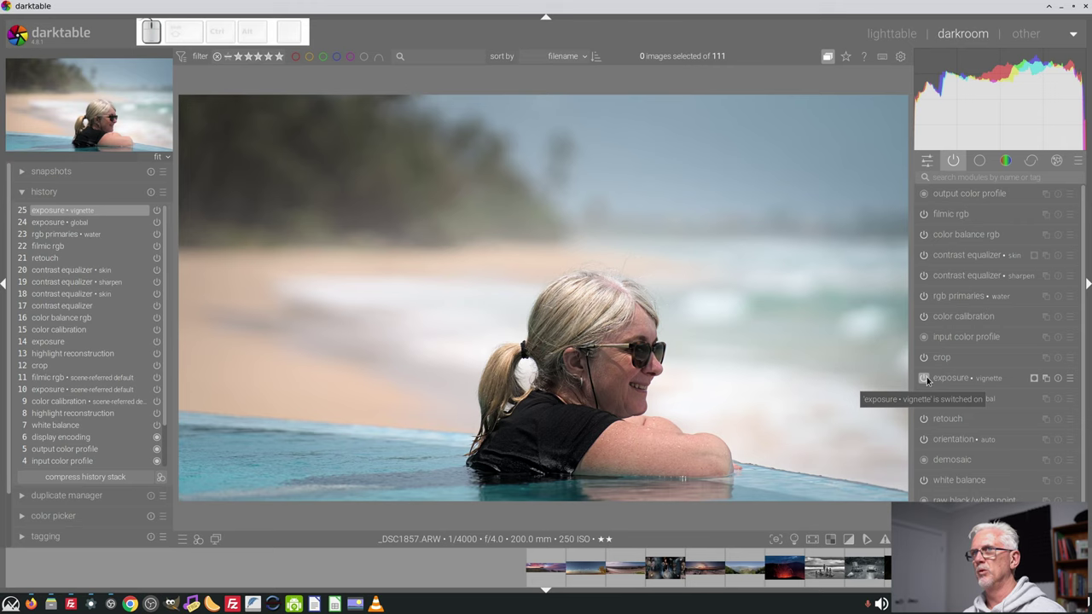